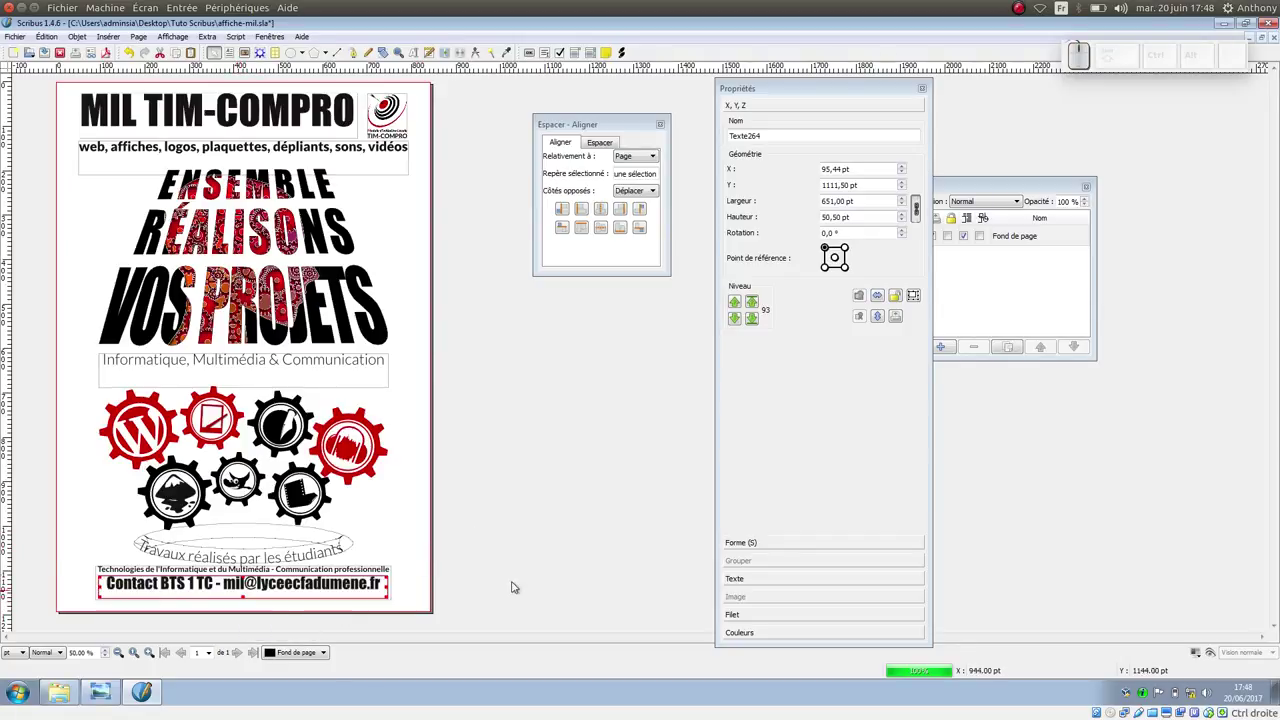
# Step: Nudge the contact line slightly lower, deselect it, and drag the Calques window fully into view
pyautogui.press('Down')
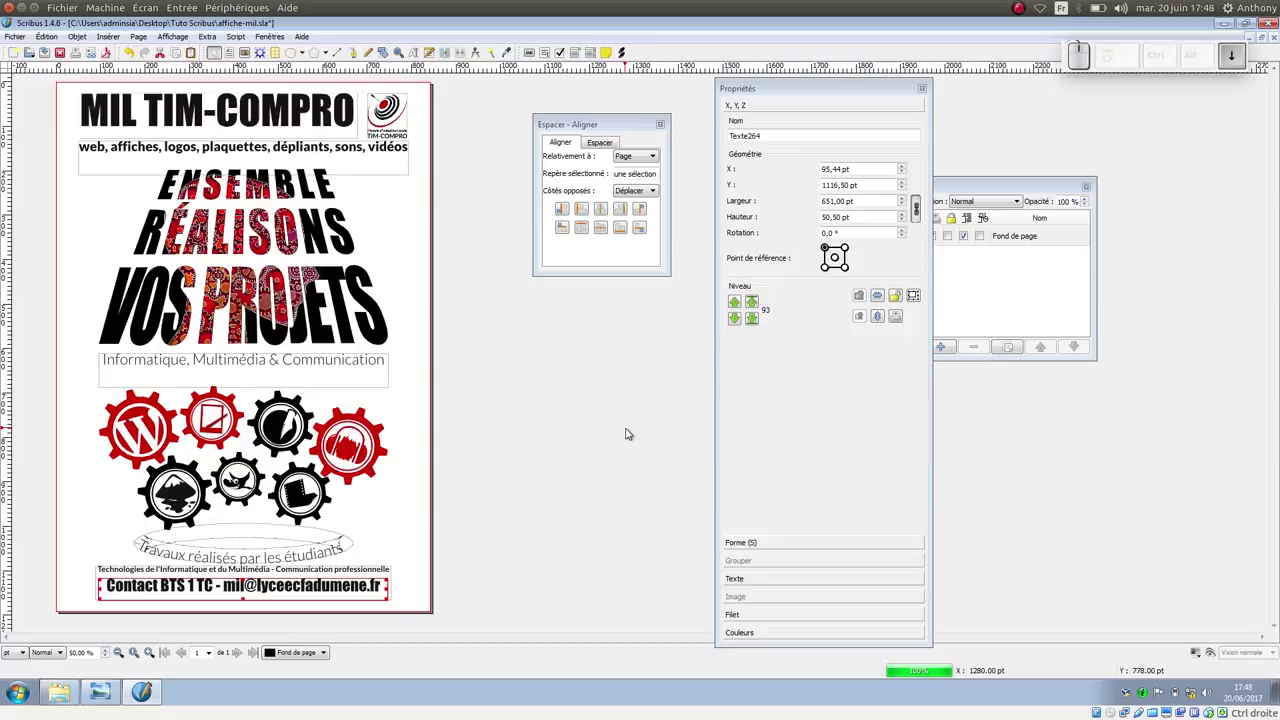
pyautogui.click(563, 498)
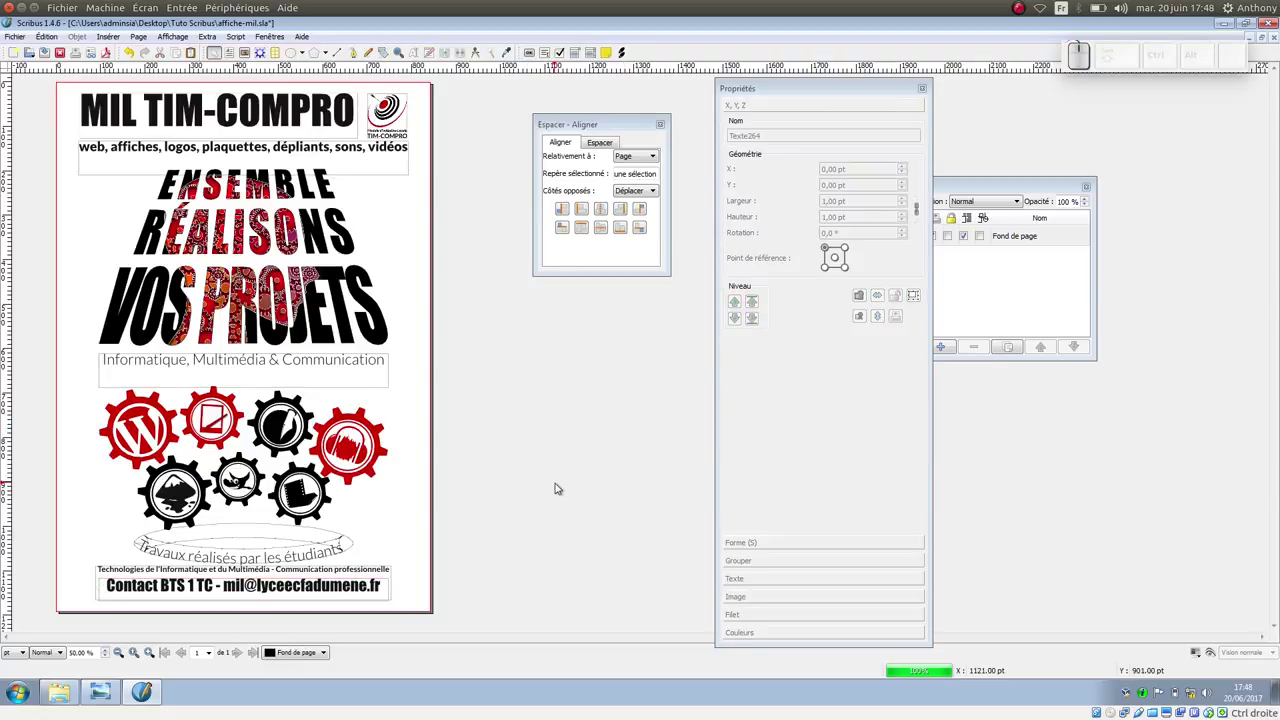
pyautogui.click(986, 187)
pyautogui.moveTo(985, 186); pyautogui.dragTo(1037, 155)
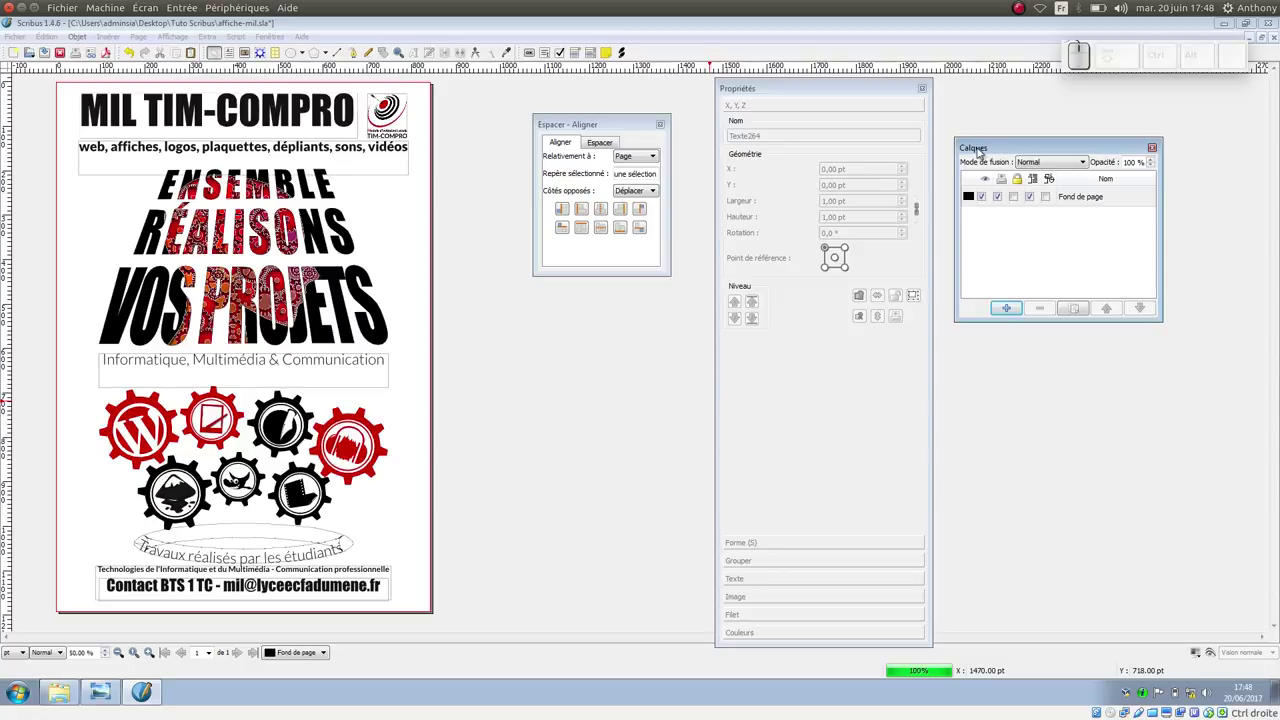
# Step: Check under Fenêtres that the Calques window is listed as shown, leaving it unchanged
pyautogui.click(271, 39)
pyautogui.click(271, 39)
pyautogui.click(274, 49)
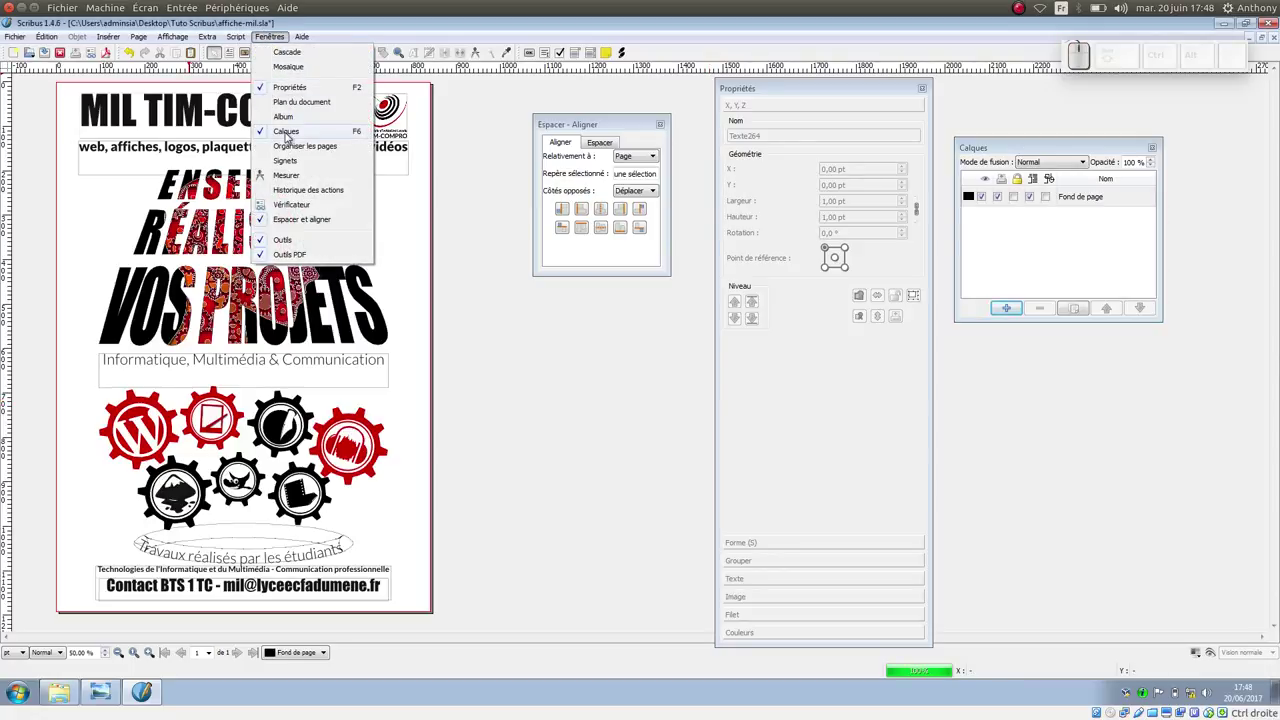
pyautogui.click(1031, 154)
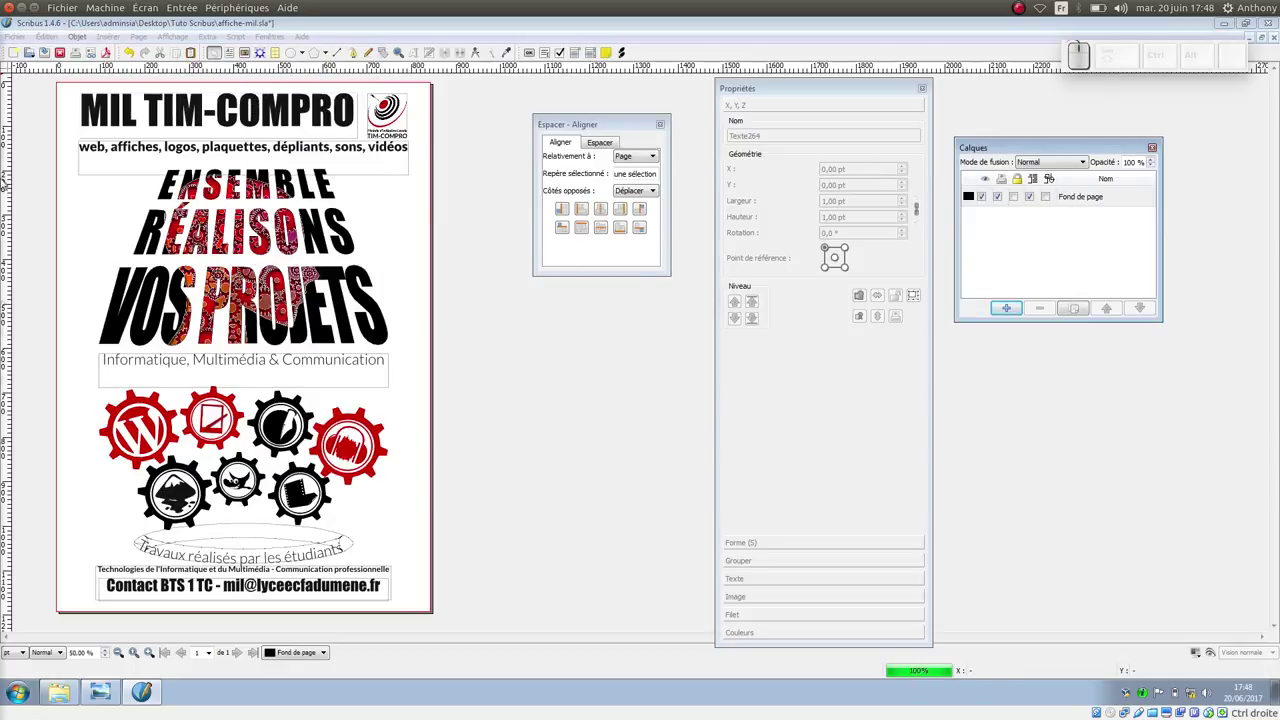
# Step: Add a new layer named fond and lower it beneath the existing layer
pyautogui.click(1019, 313)
pyautogui.click(1097, 205)
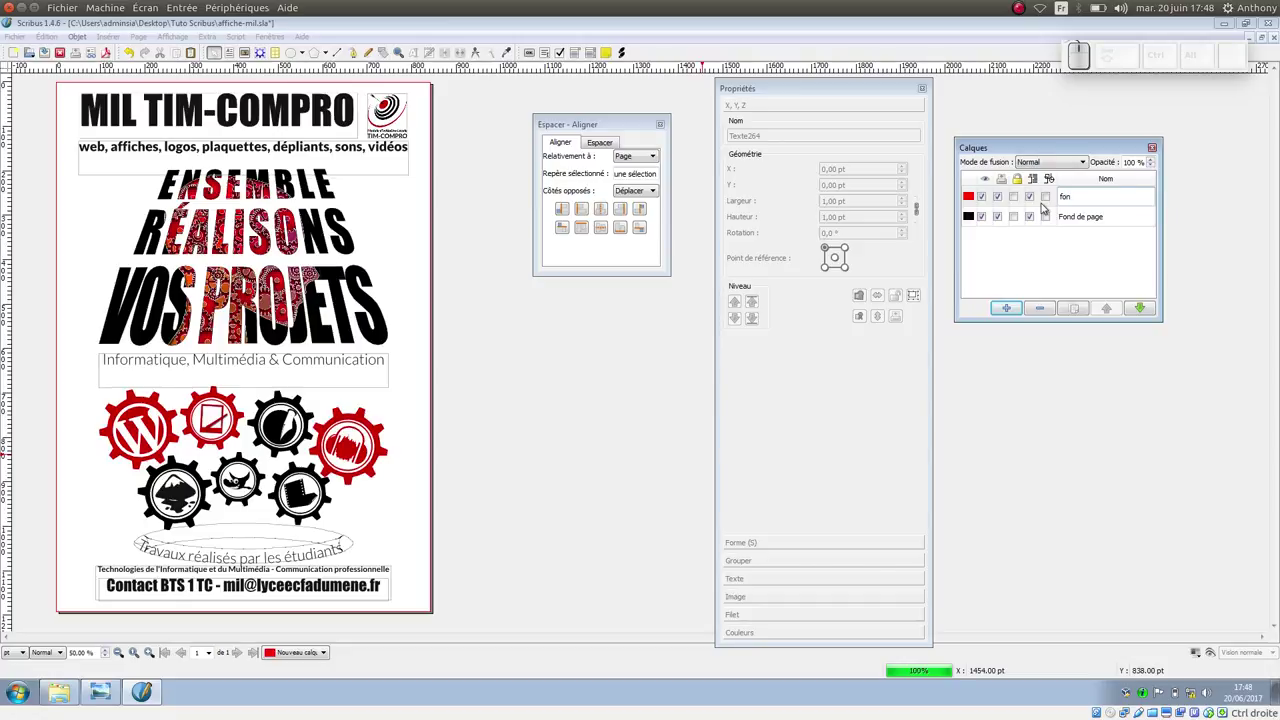
pyautogui.press('d')
pyautogui.press('Return')
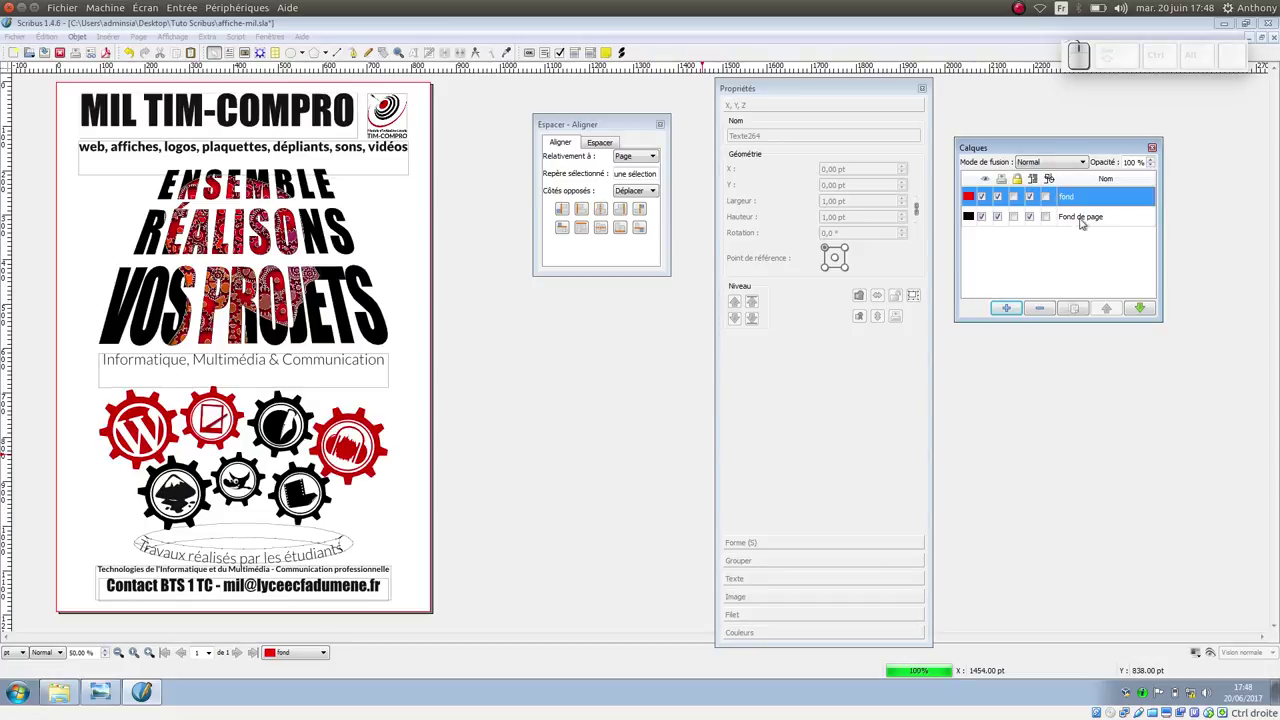
pyautogui.click(1150, 313)
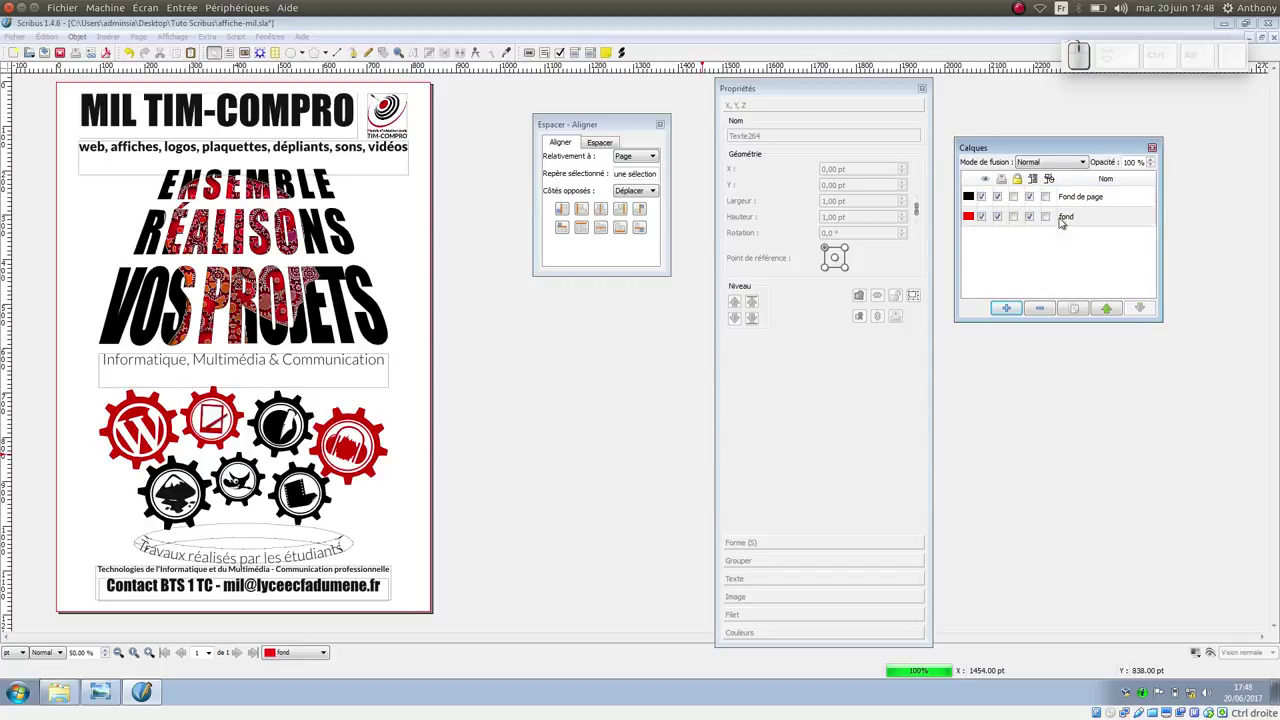
# Step: Rename the Fond de page layer to textes et images
pyautogui.click(1095, 205)
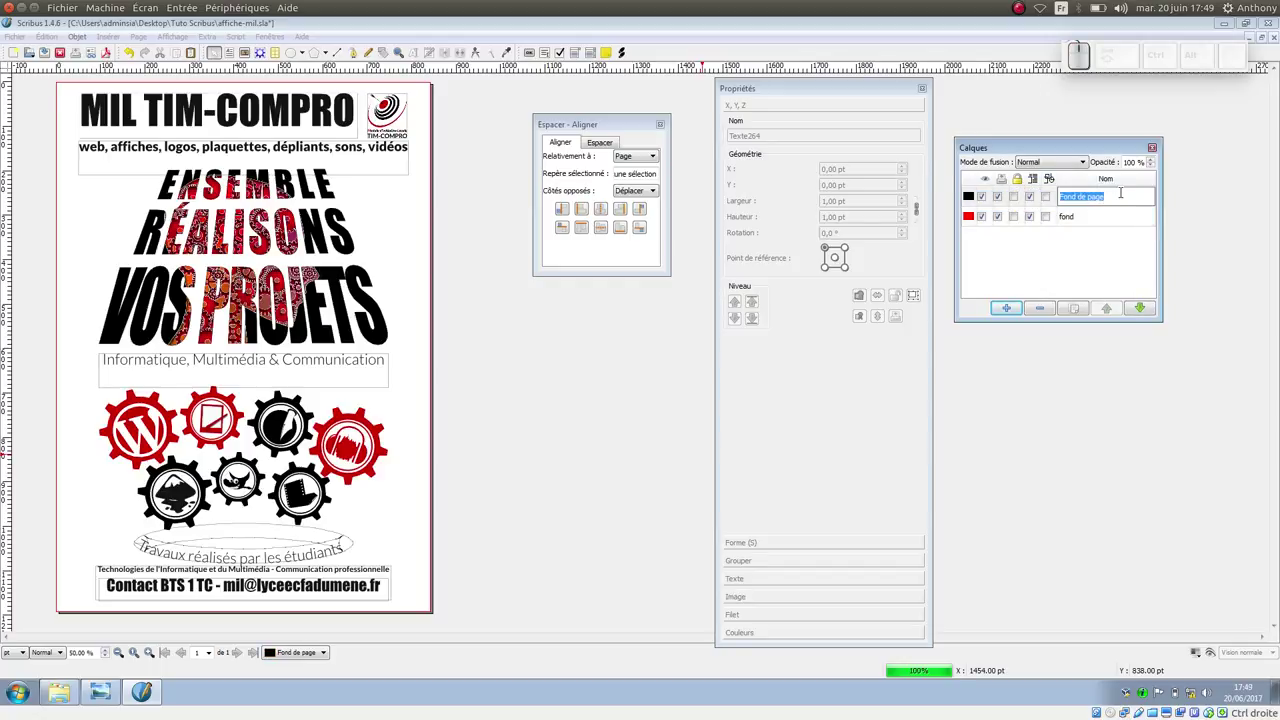
pyautogui.press('space')
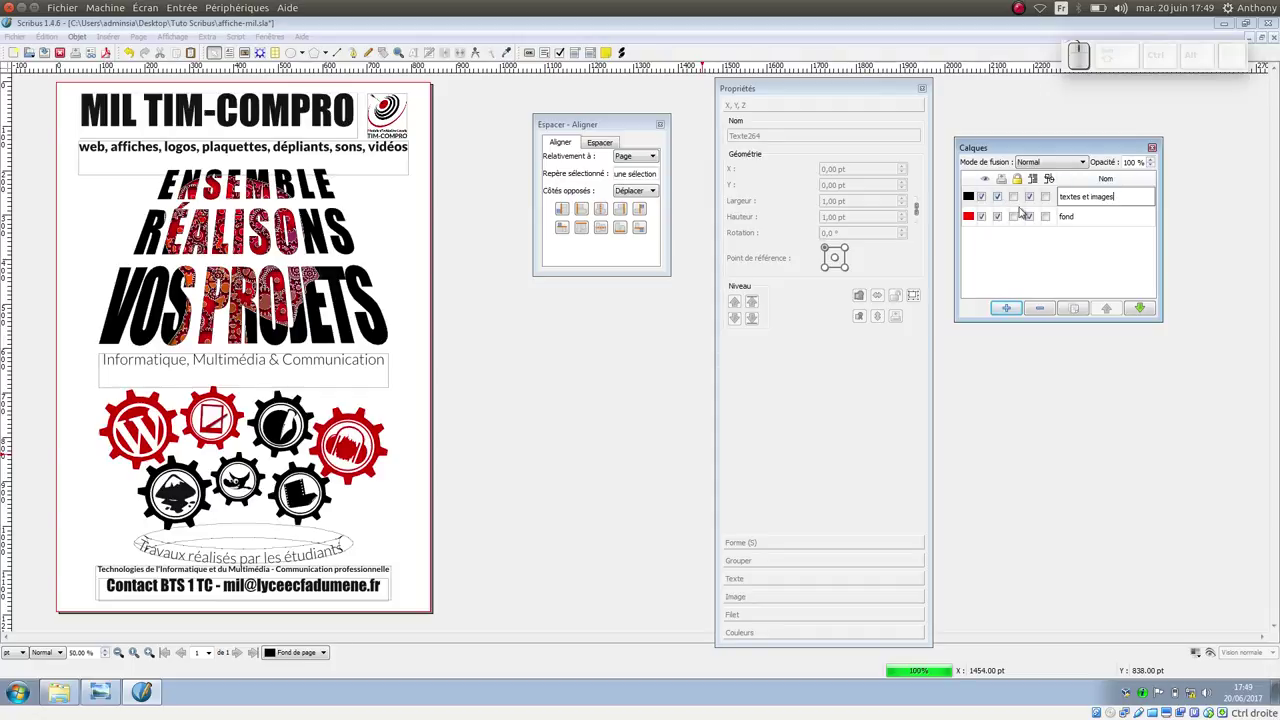
pyautogui.click(1024, 204)
pyautogui.click(1020, 203)
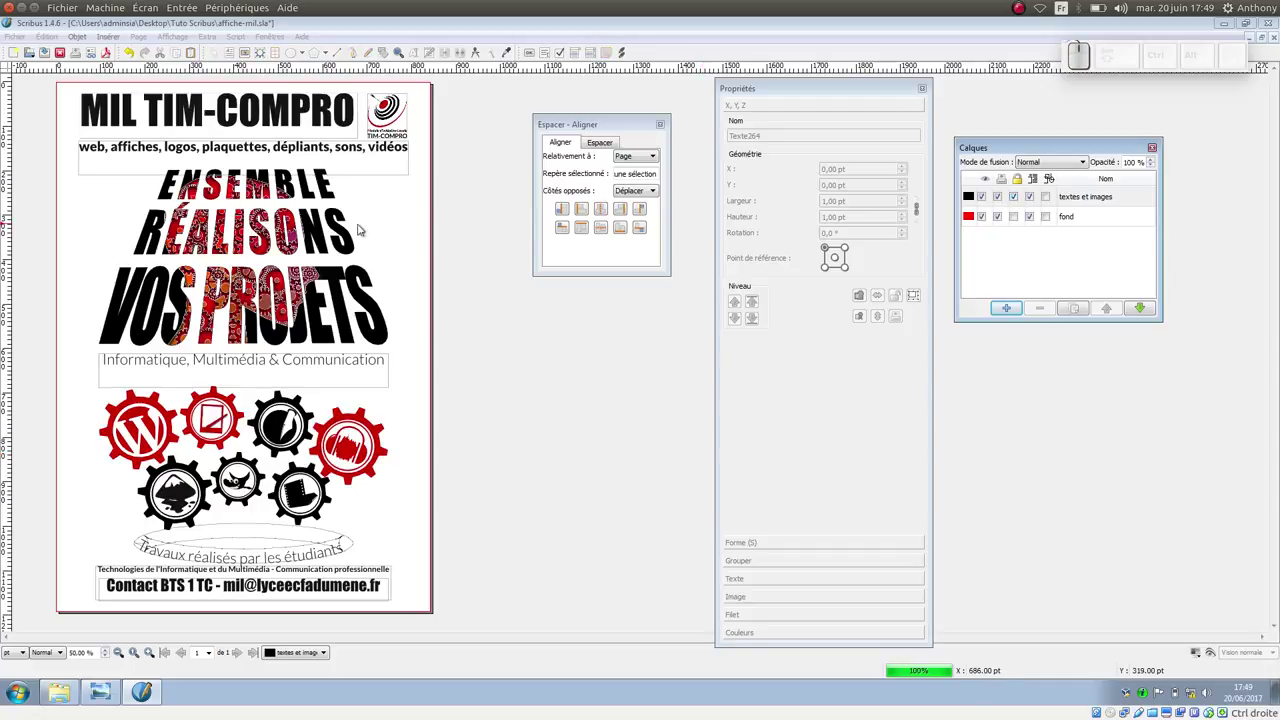
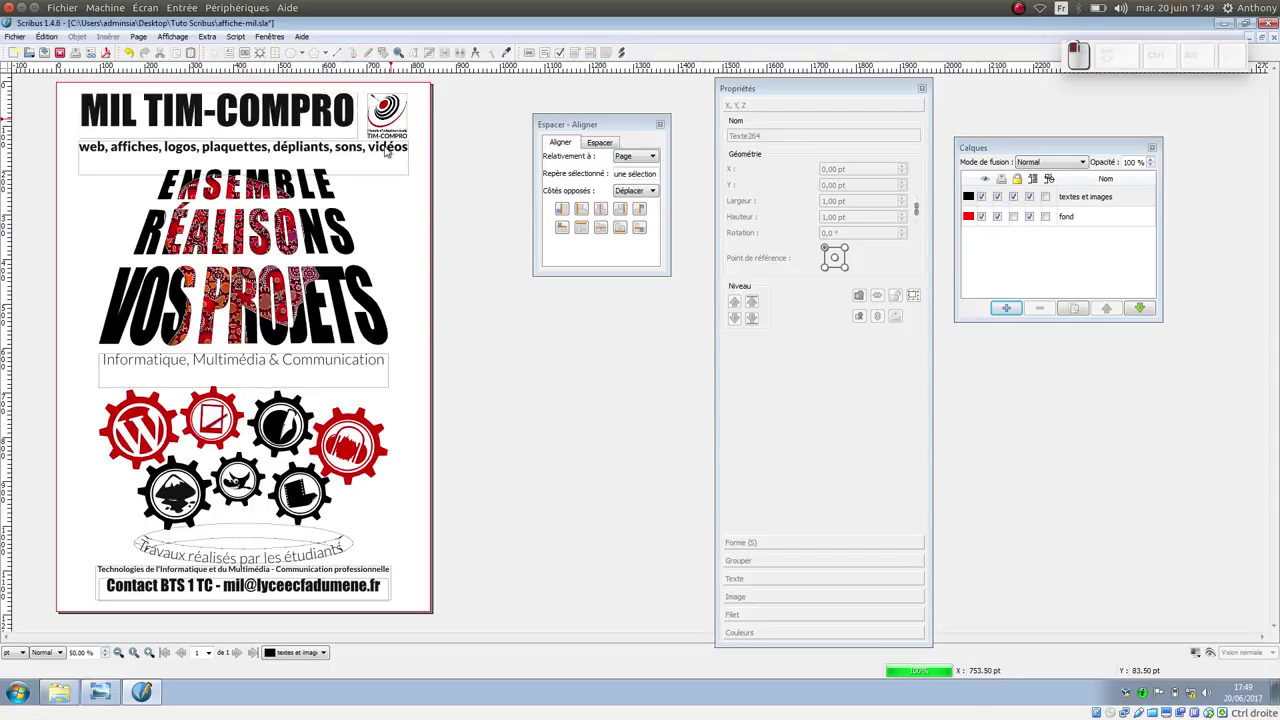
# Step: Make fond the active layer for drawing the page-sized shape
pyautogui.click(1100, 227)
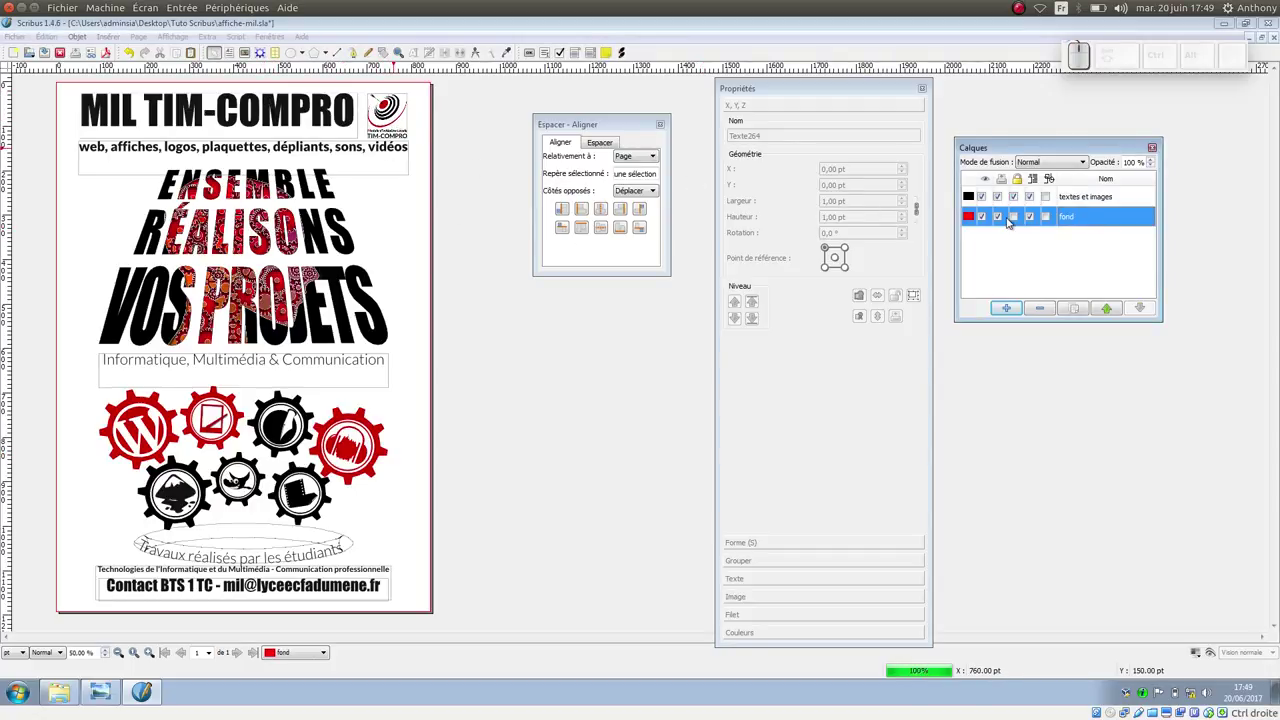
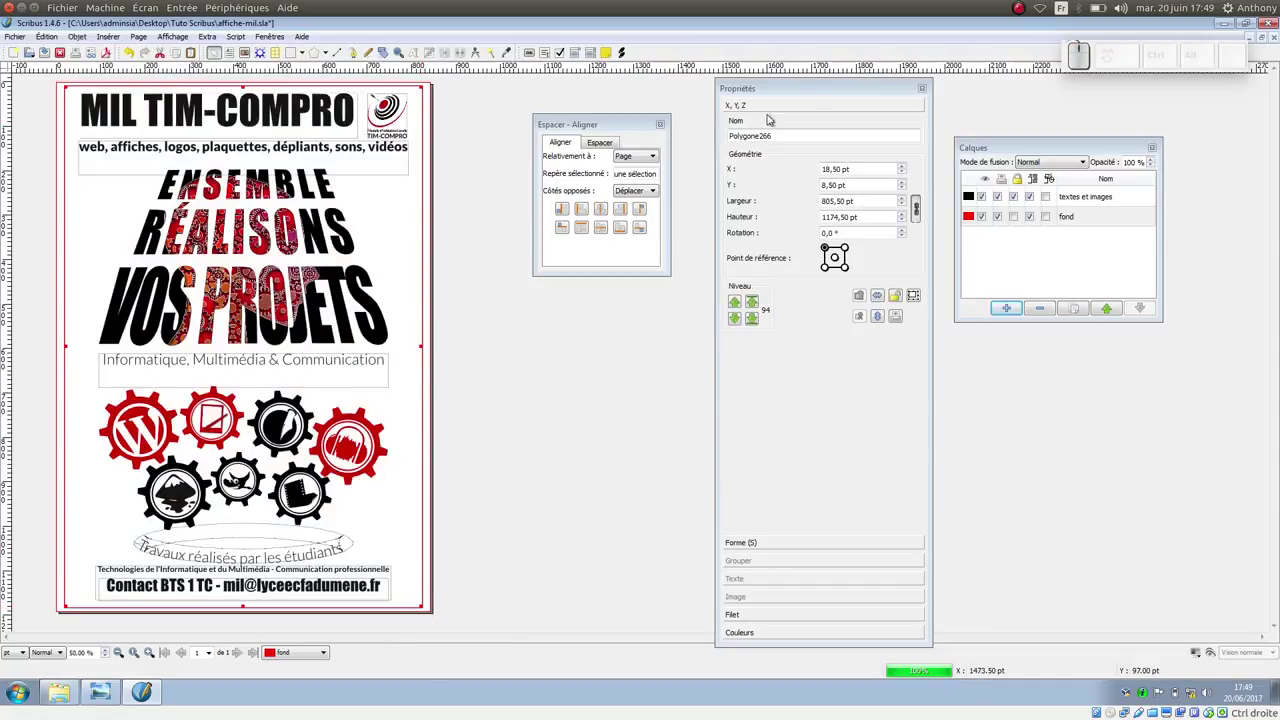
# Step: Give the page-sized shape a light grey fill in Couleurs, keeping its red outline
pyautogui.moveTo(814, 95); pyautogui.dragTo(740, 565)
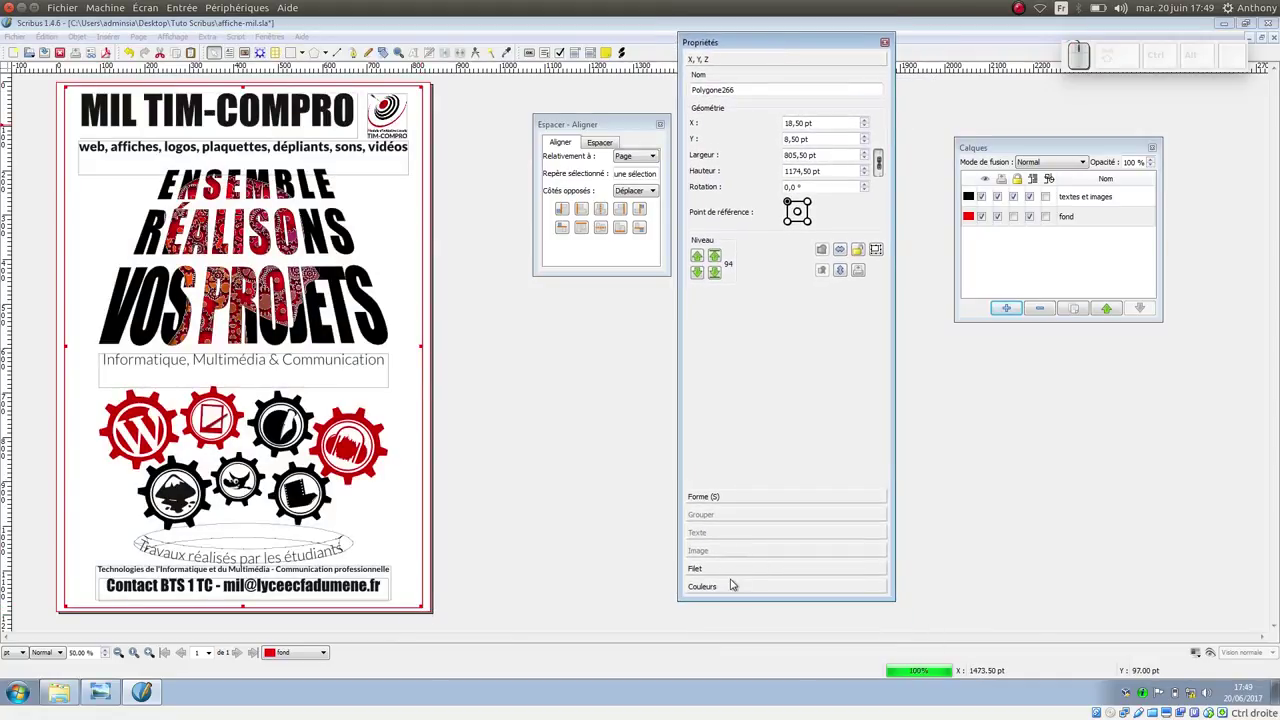
pyautogui.click(737, 593)
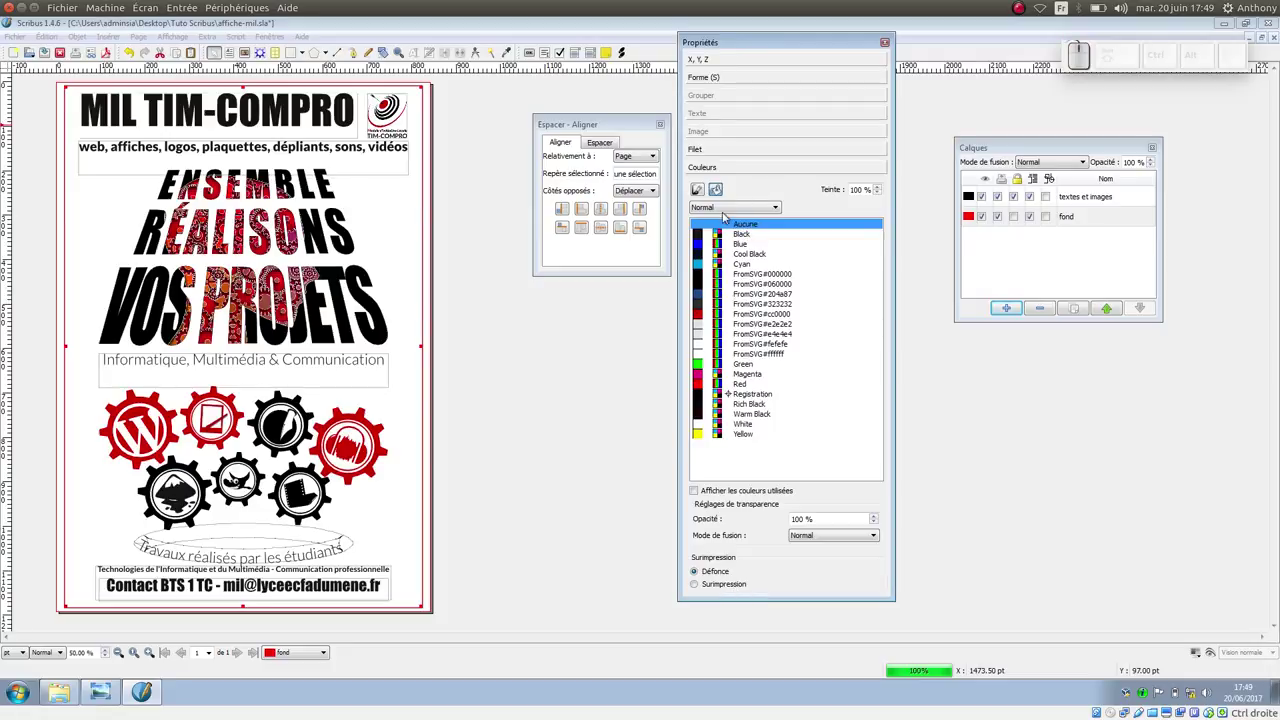
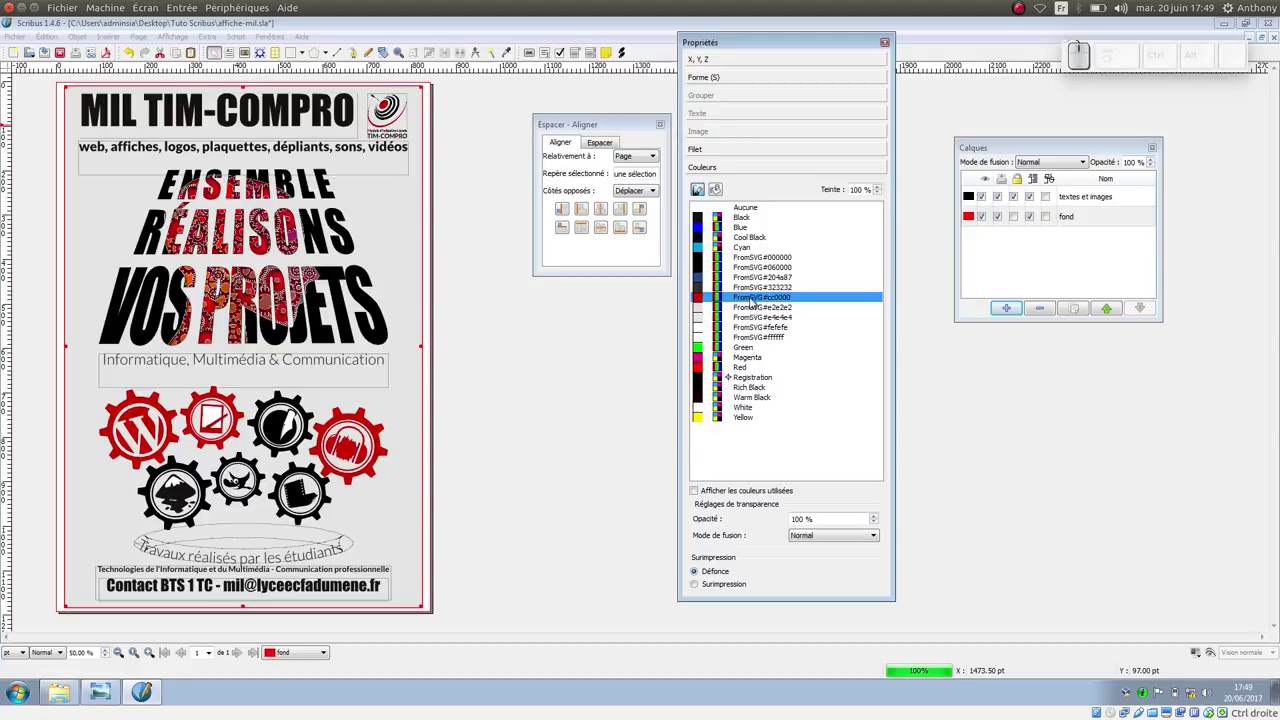
pyautogui.click(732, 155)
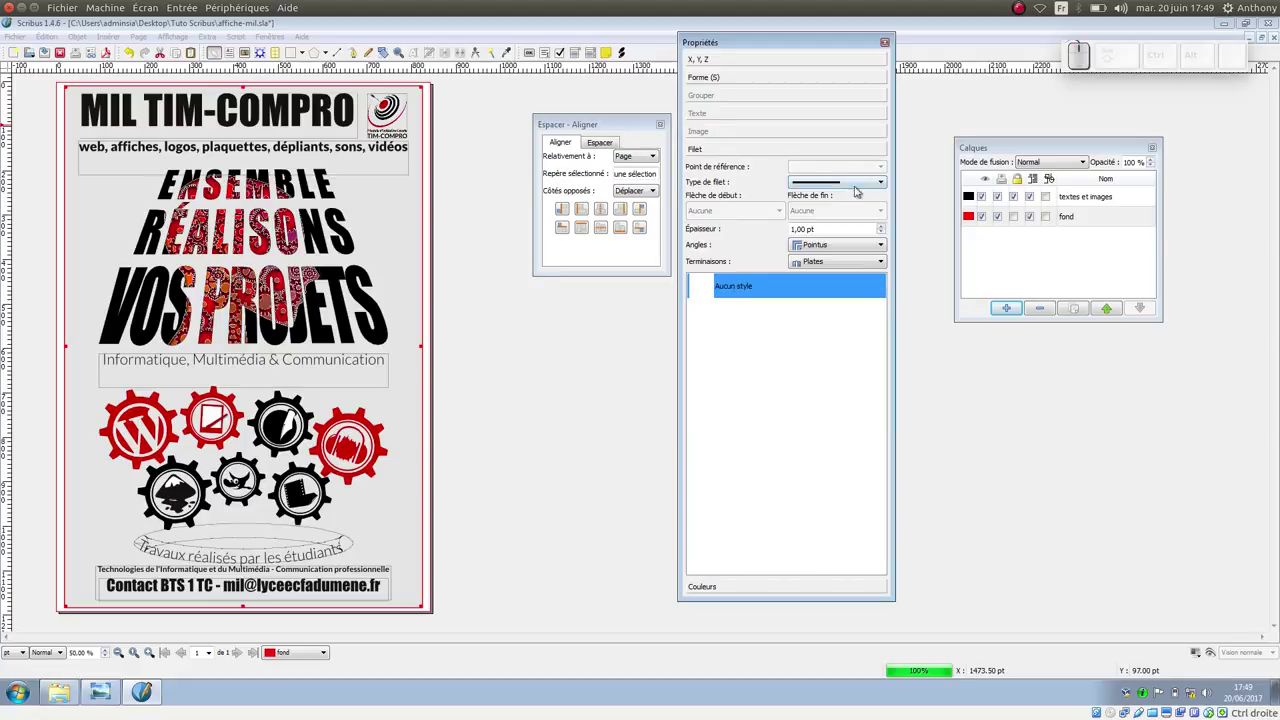
# Step: Thicken the shape's red outline to 6 pt in the Filet settings
pyautogui.click(887, 236)
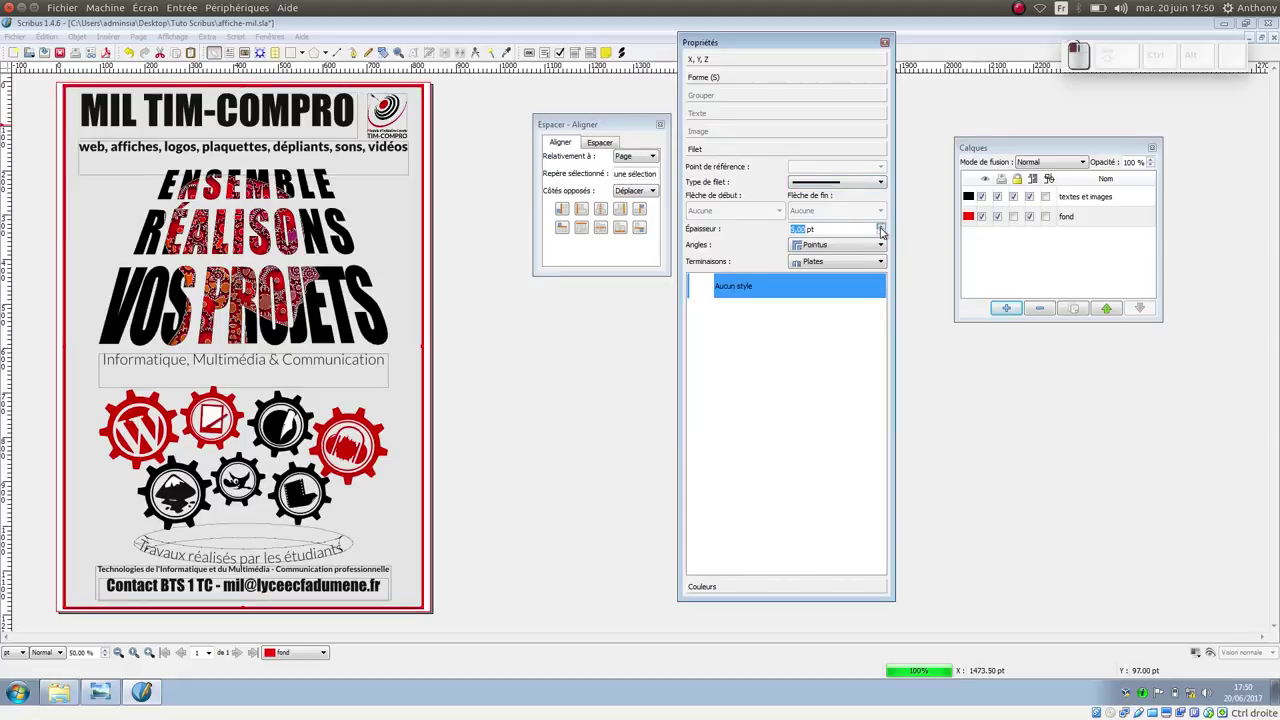
pyautogui.scroll(3)
pyautogui.scroll(3)
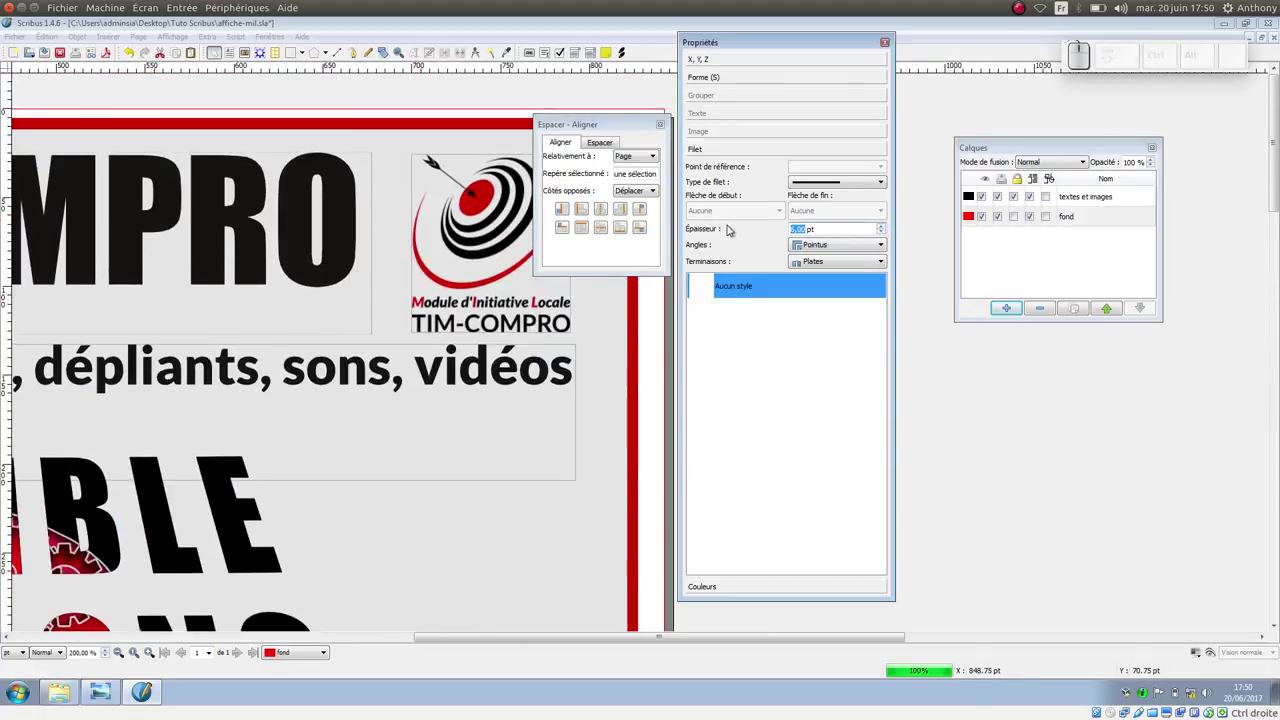
pyautogui.click(633, 132)
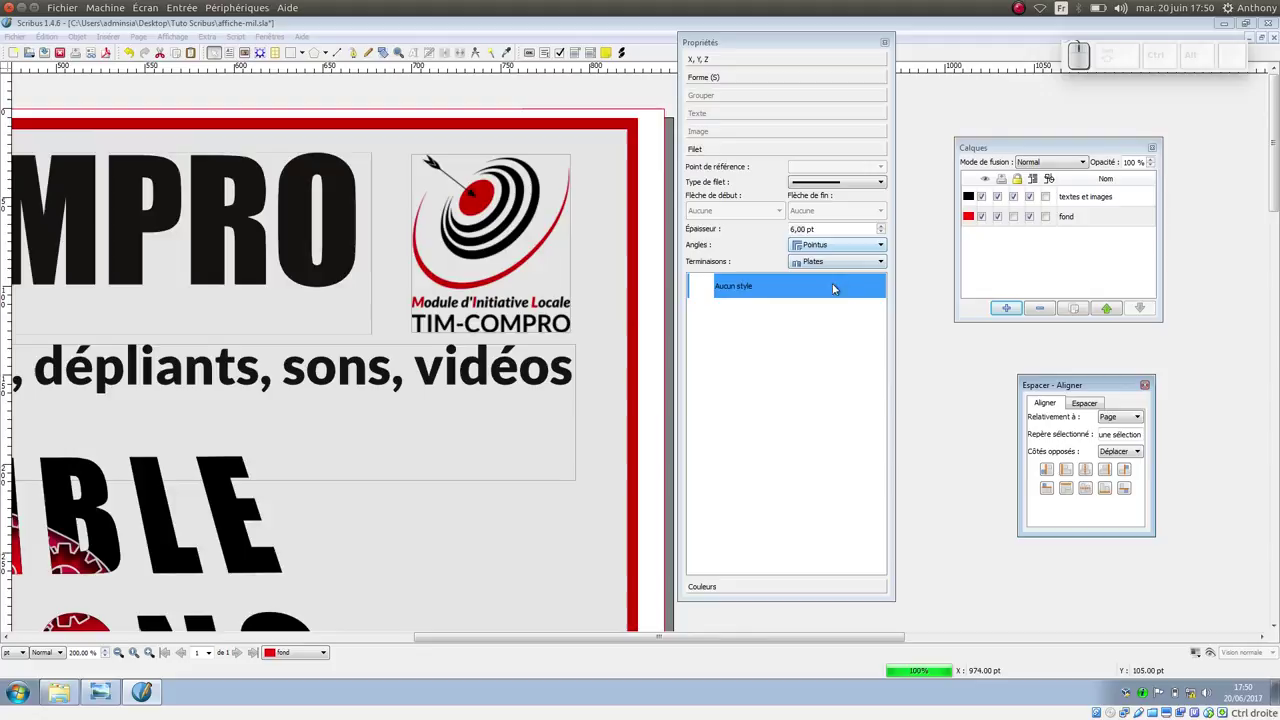
pyautogui.click(886, 233)
pyautogui.click(886, 233)
pyautogui.click(886, 233)
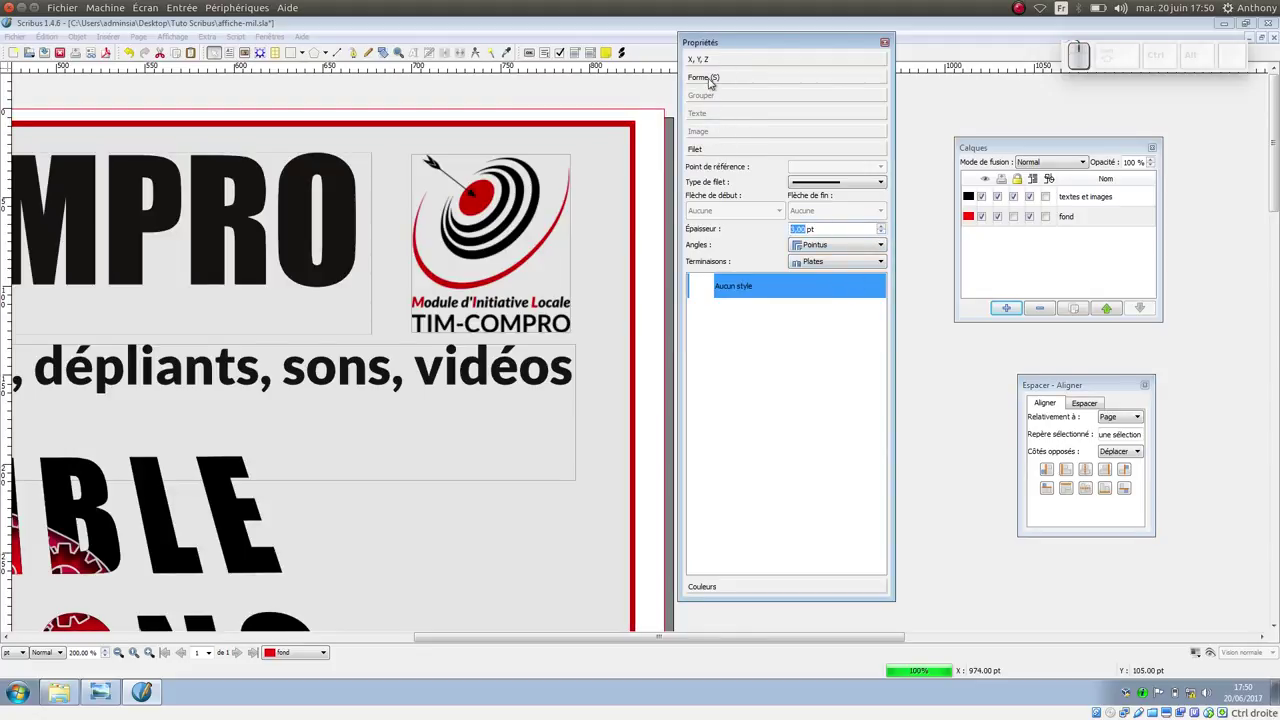
pyautogui.click(719, 86)
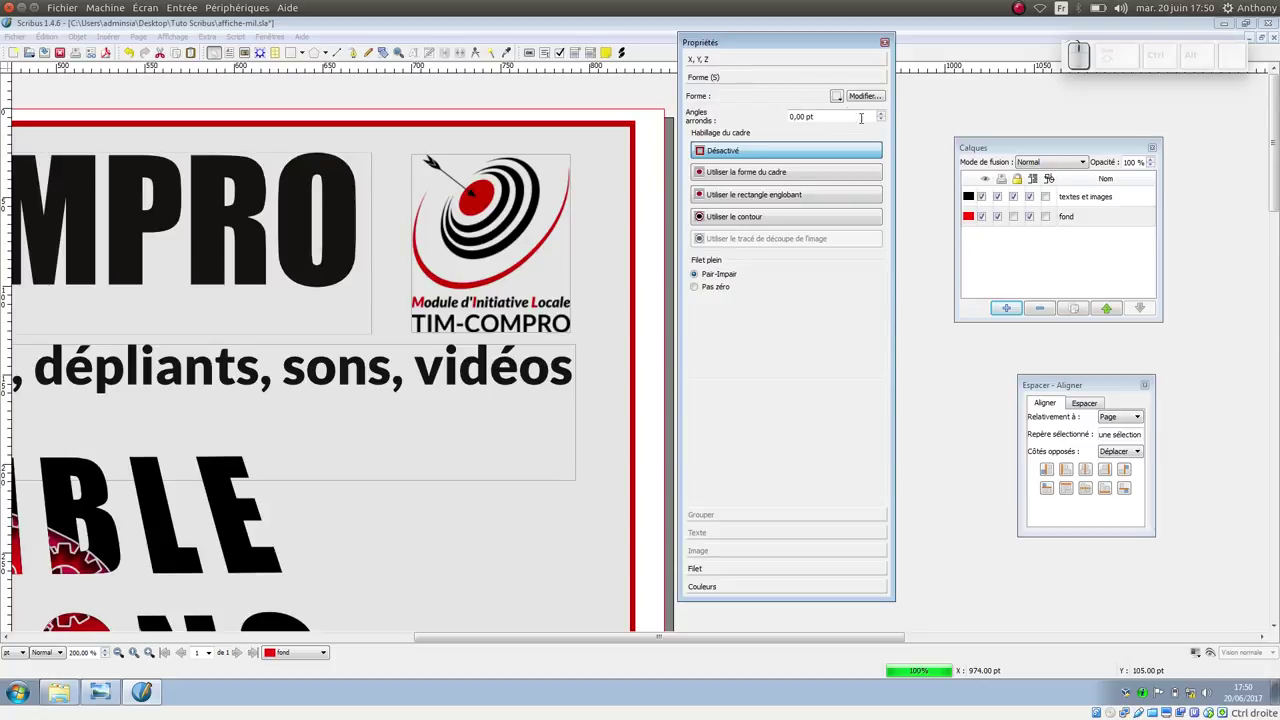
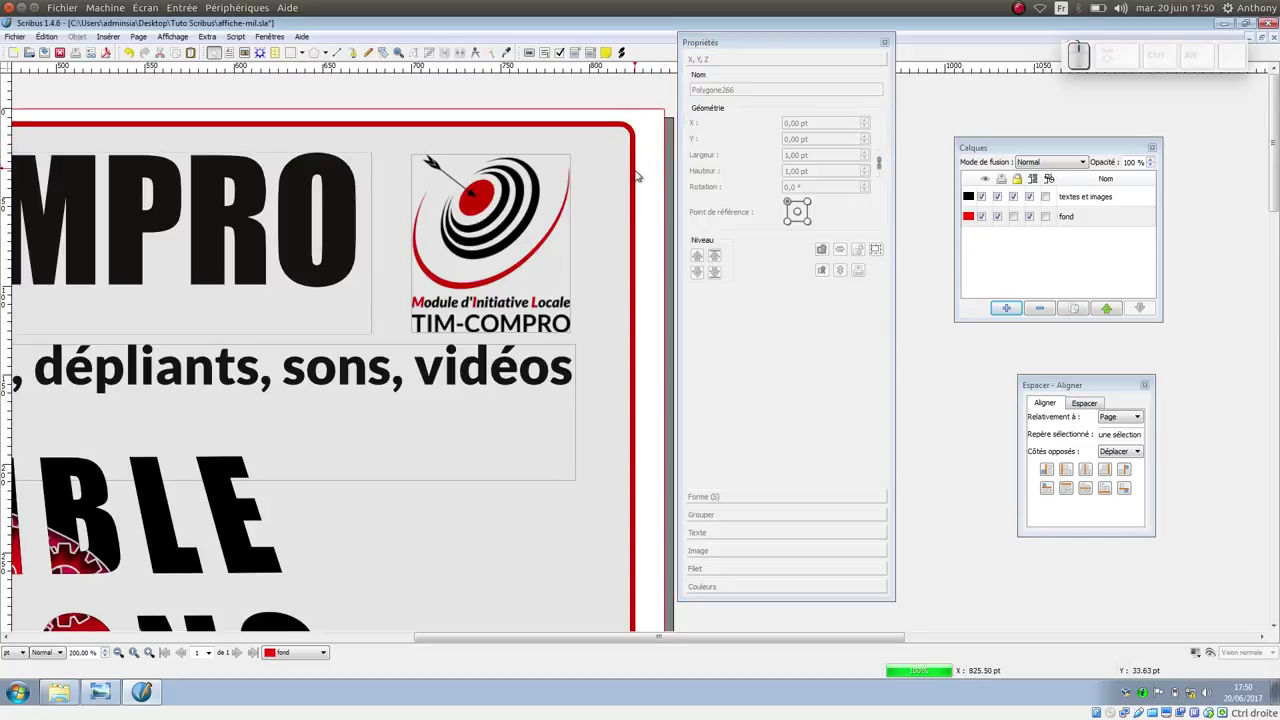
# Step: Zoom out and duplicate the red border with Ctrl+D, creating Polygone267
pyautogui.scroll(-3)
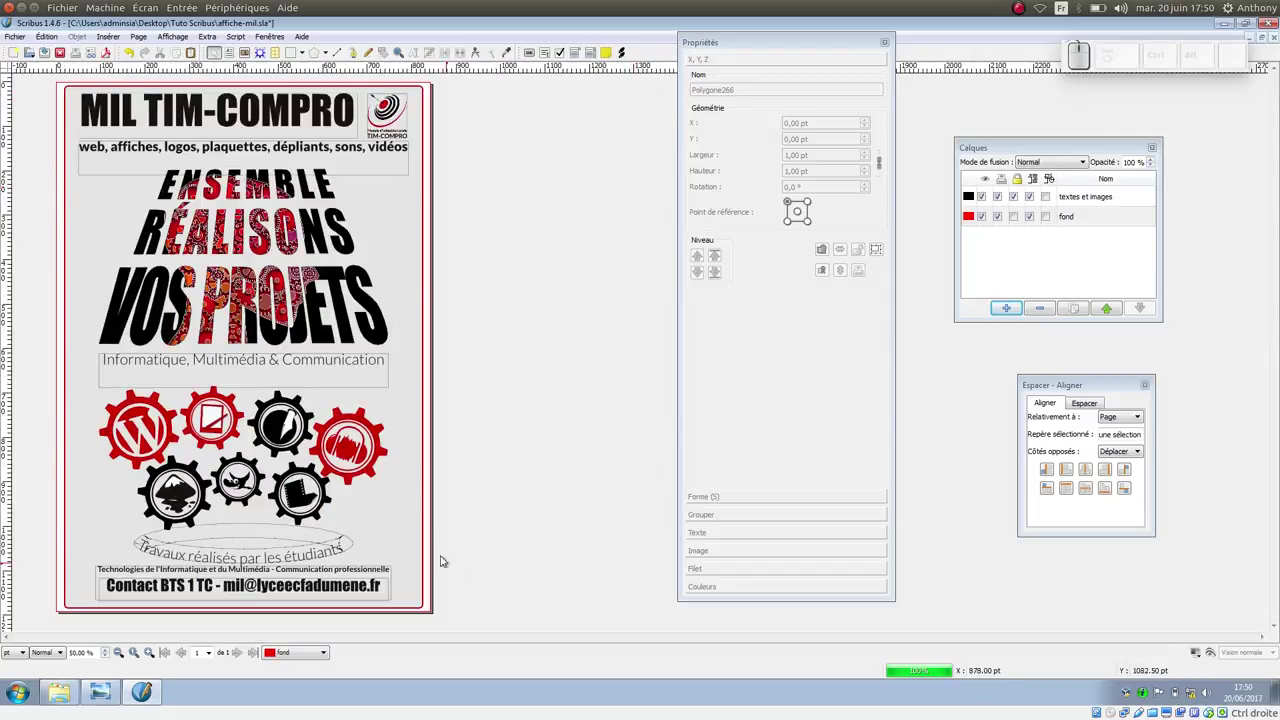
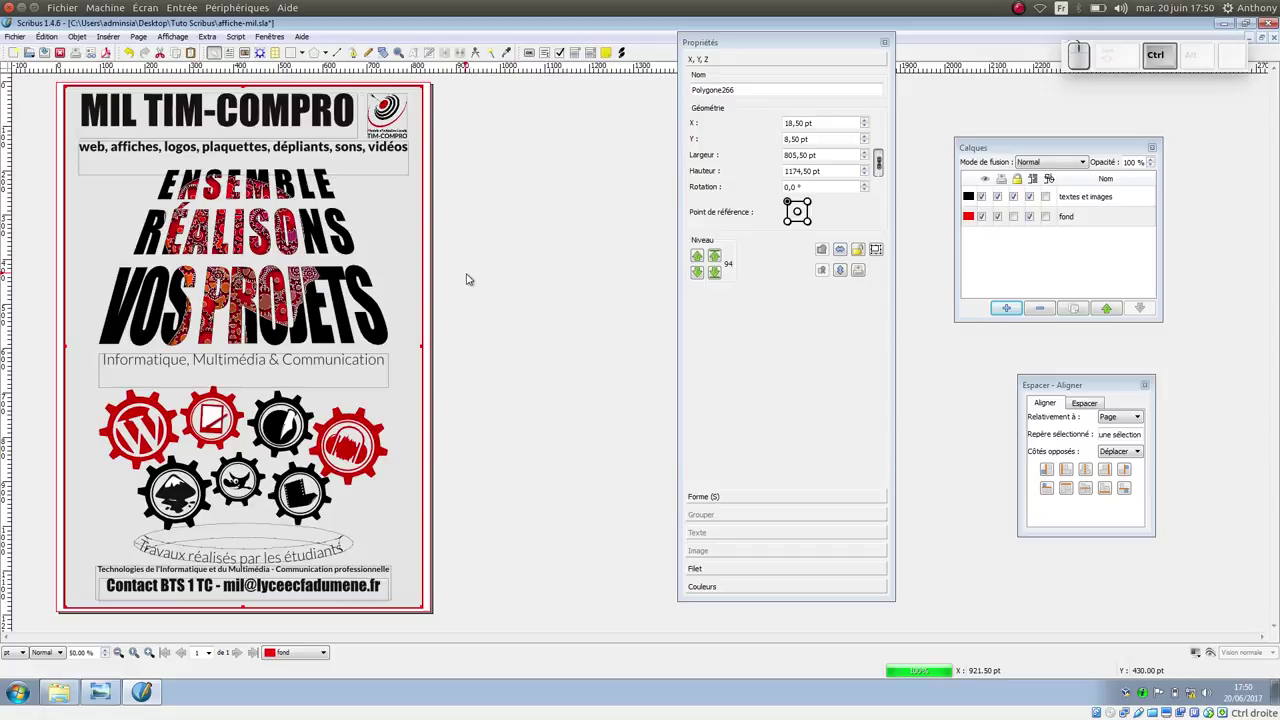
pyautogui.press('ctrl+d')
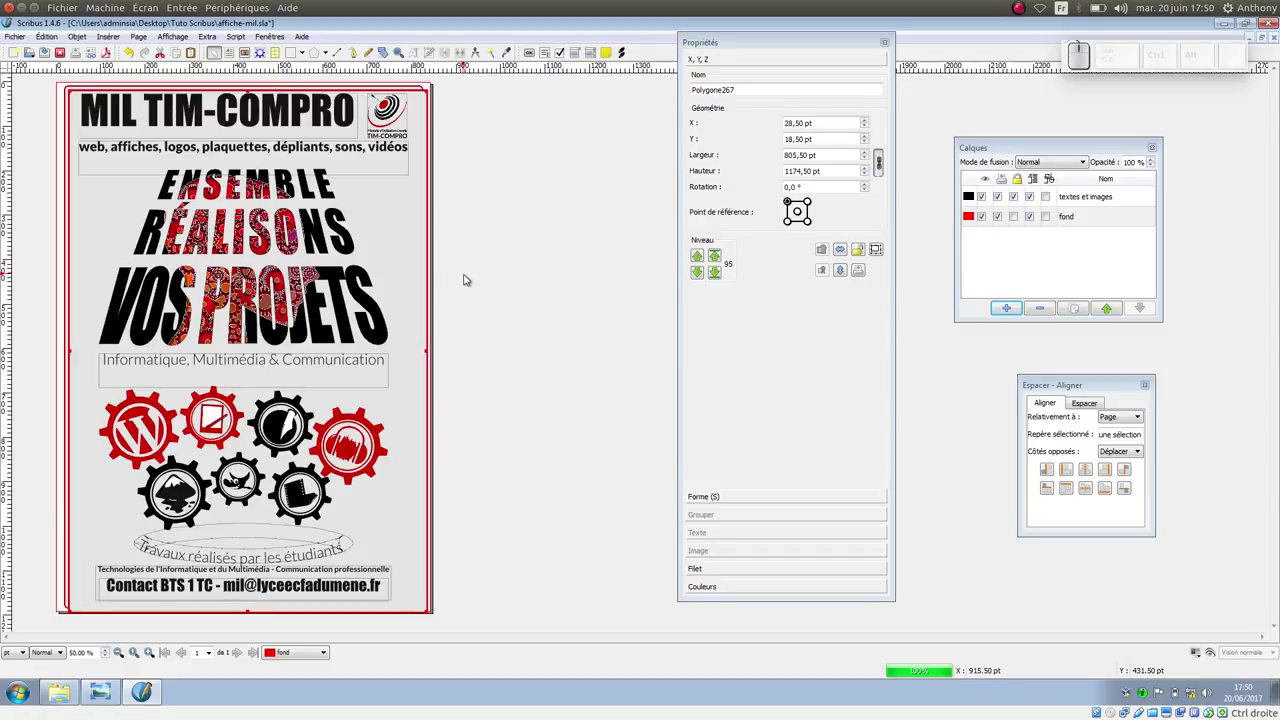
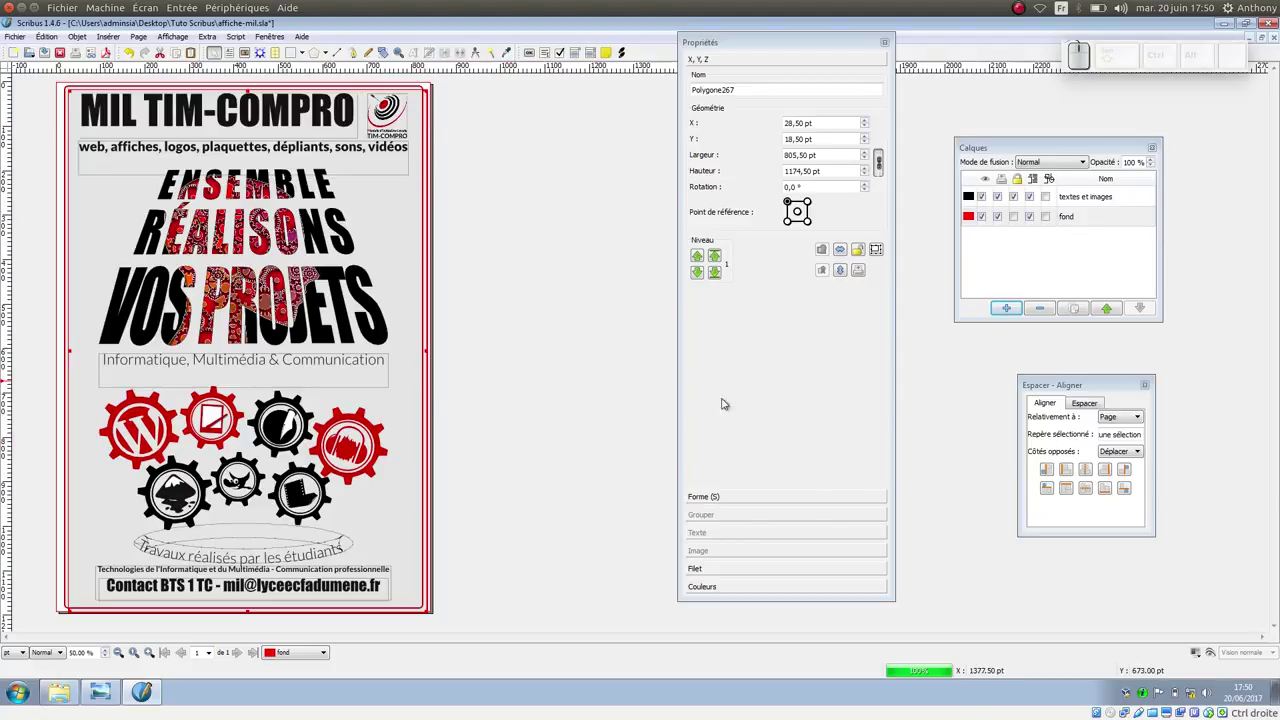
# Step: Check the border copy's colour and nudge it to X 24.5 pt, Y 12.5 pt, then deselect
pyautogui.click(726, 595)
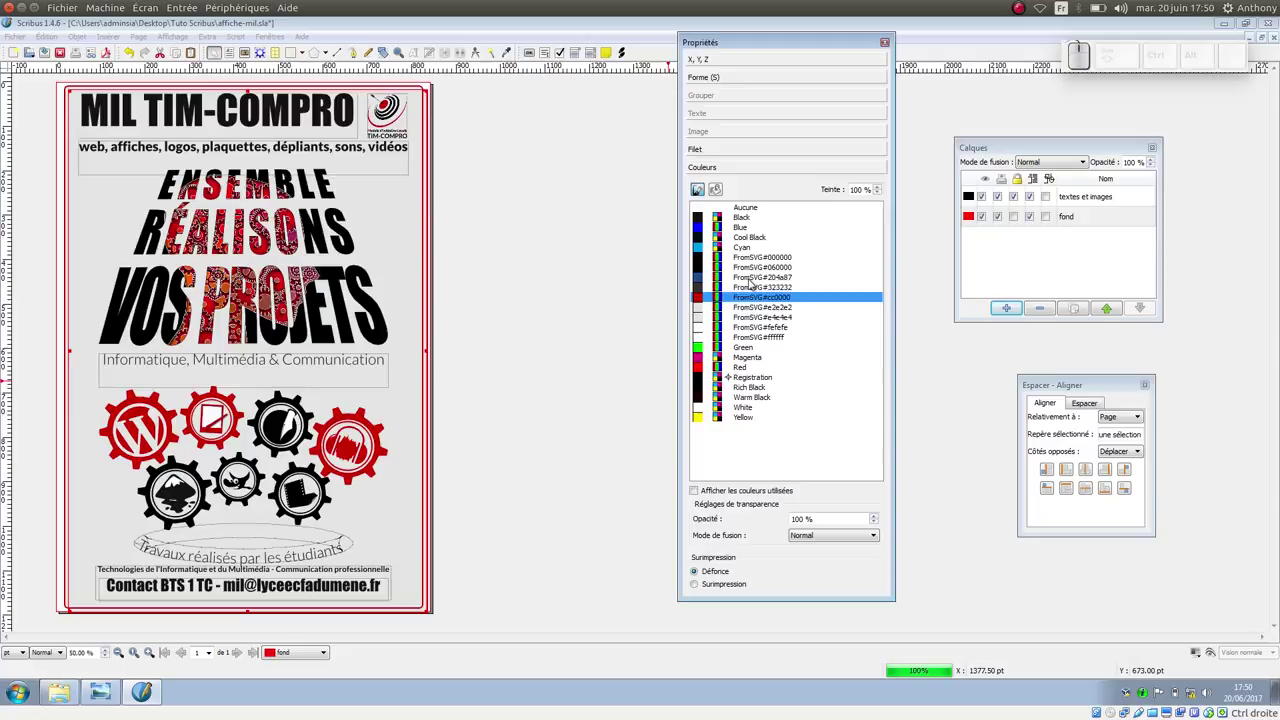
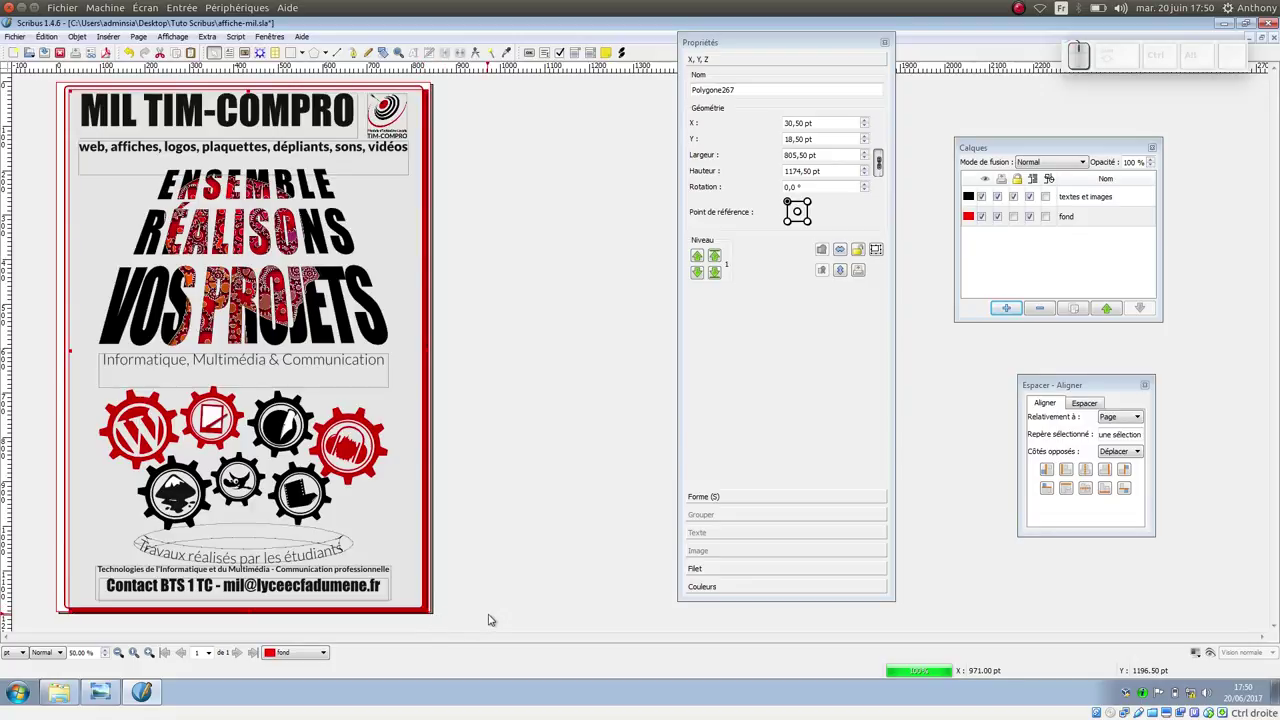
pyautogui.press('Up')
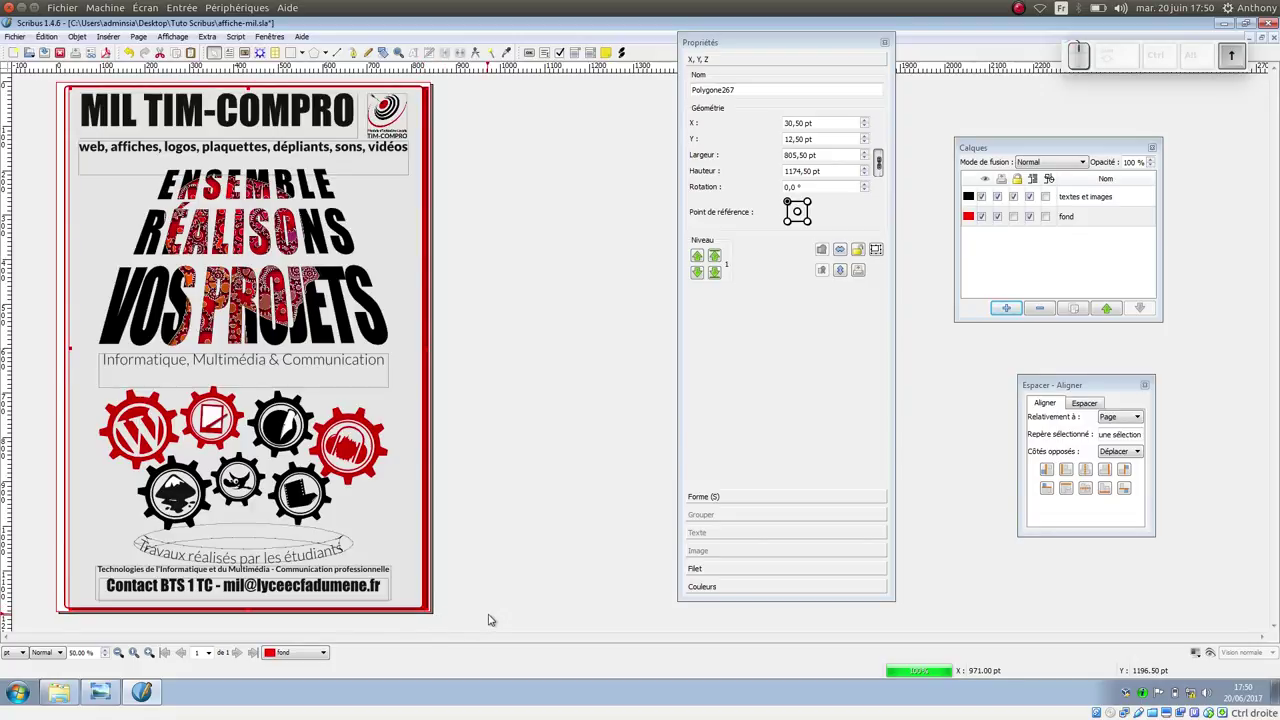
pyautogui.press('Left')
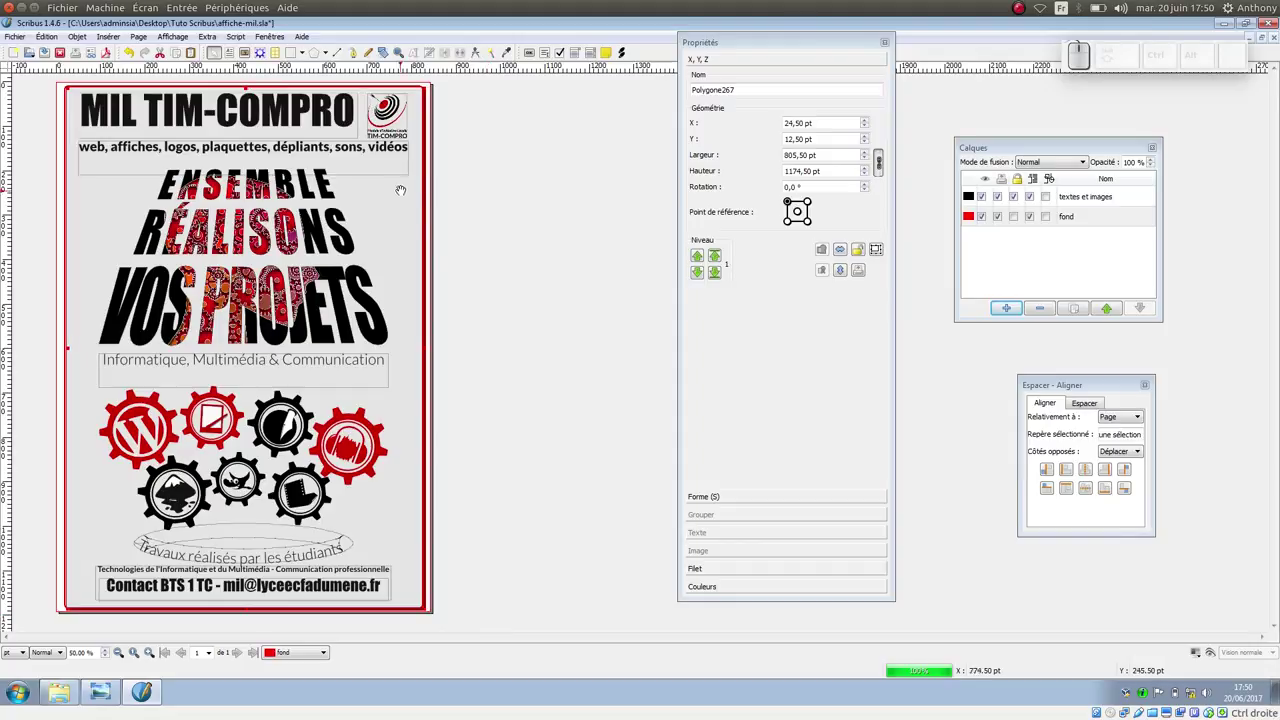
pyautogui.click(486, 205)
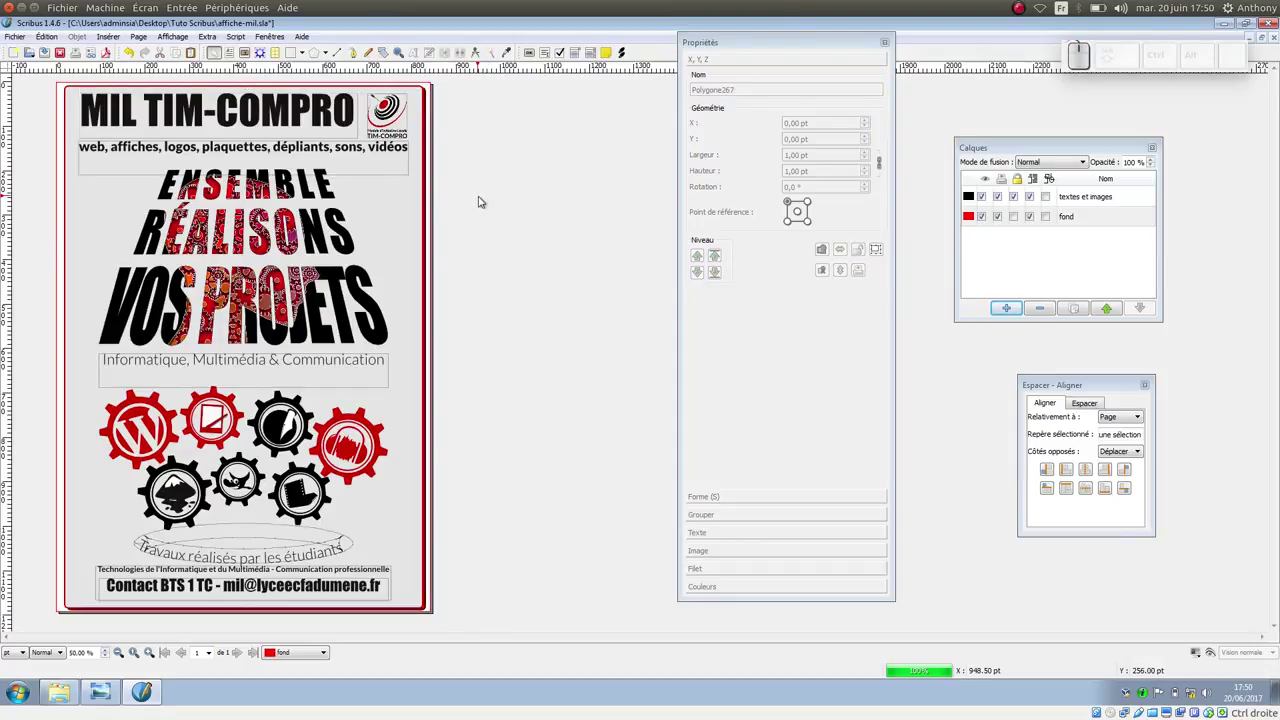
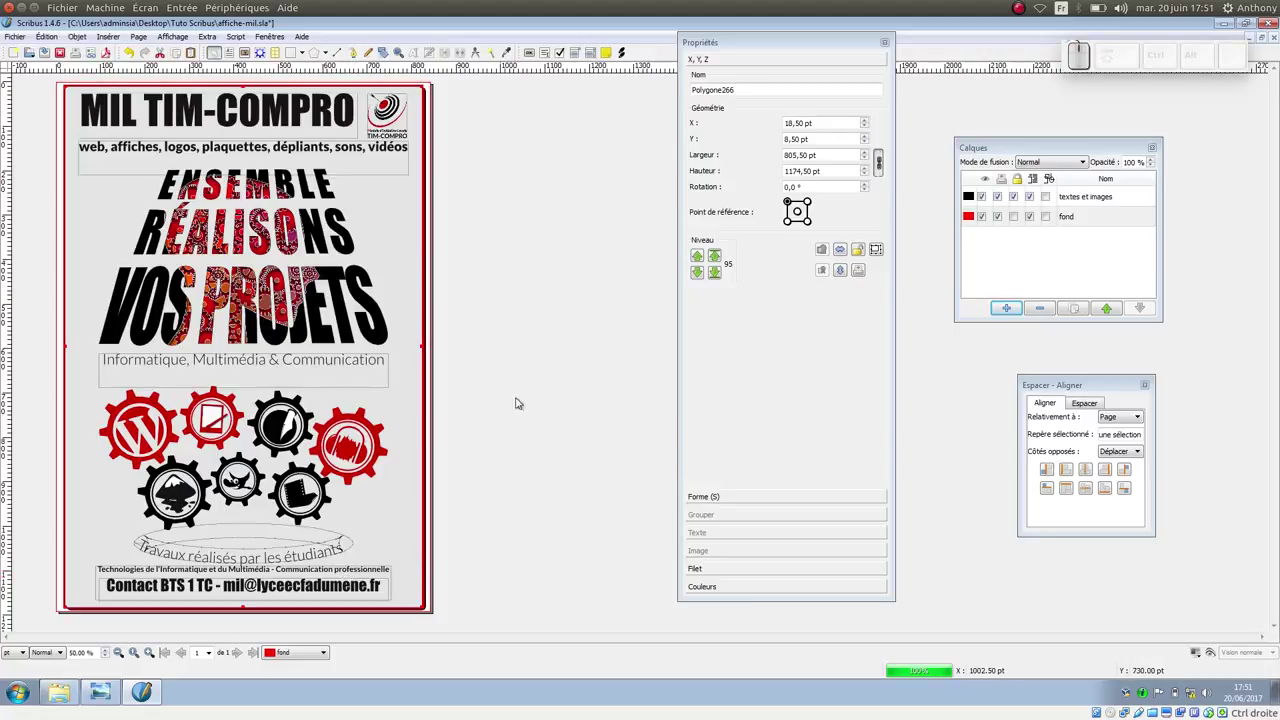
# Step: Lock the fond layer, make textes et images active, and select the bottom contact text frame
pyautogui.click(1020, 223)
pyautogui.click(1023, 201)
pyautogui.click(1072, 205)
pyautogui.click(347, 575)
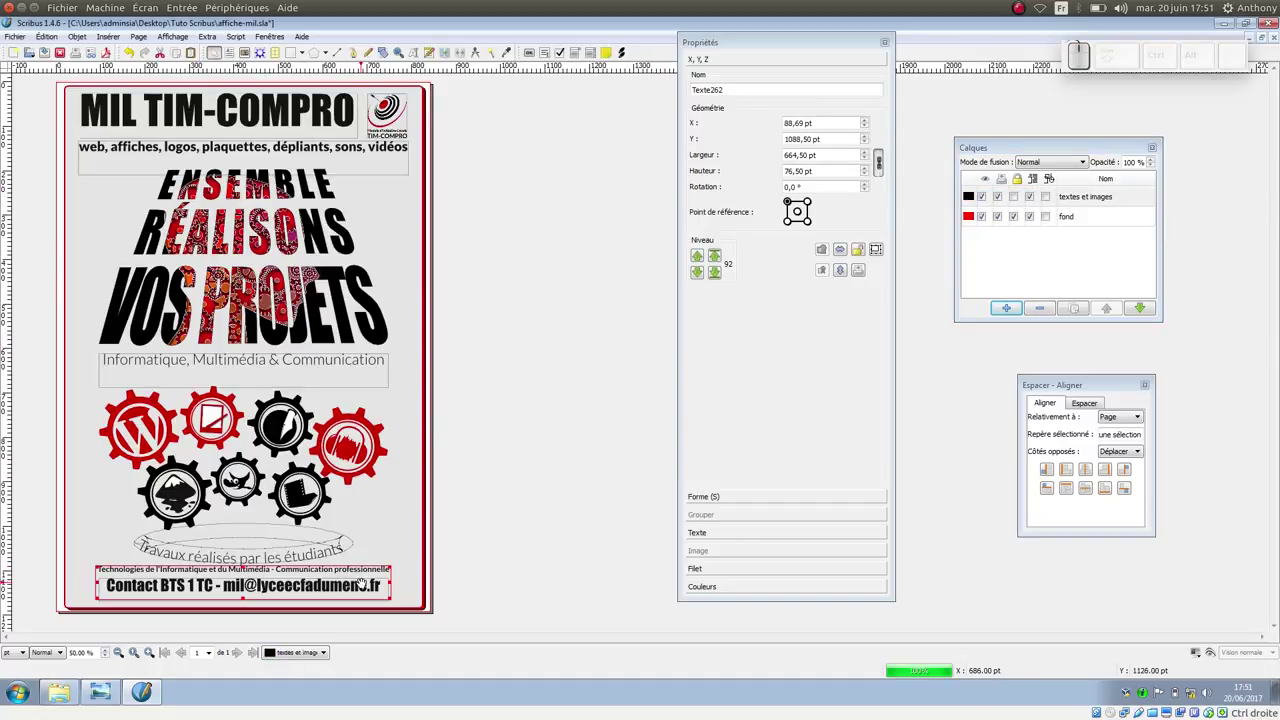
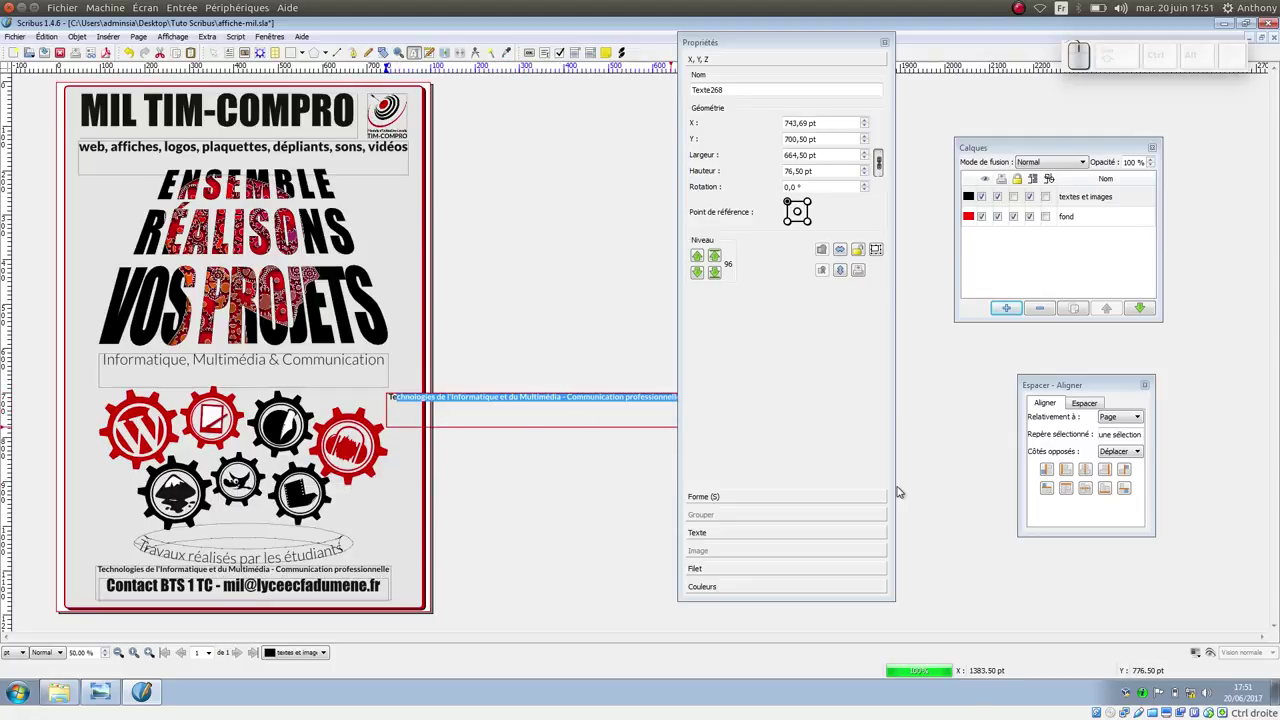
# Step: Replace the copied frame's text with the credit © photos pixabay.com using Insérer > Caractère
pyautogui.press('BackSpace')
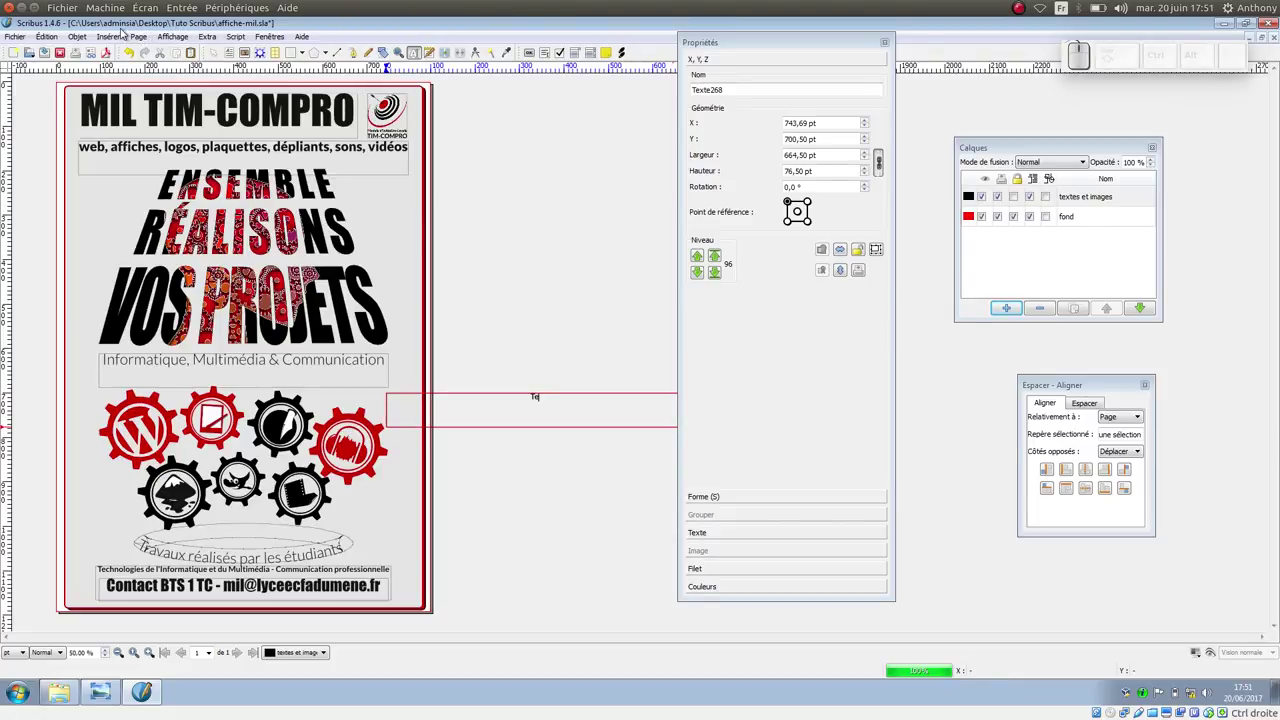
pyautogui.click(125, 37)
pyautogui.click(119, 42)
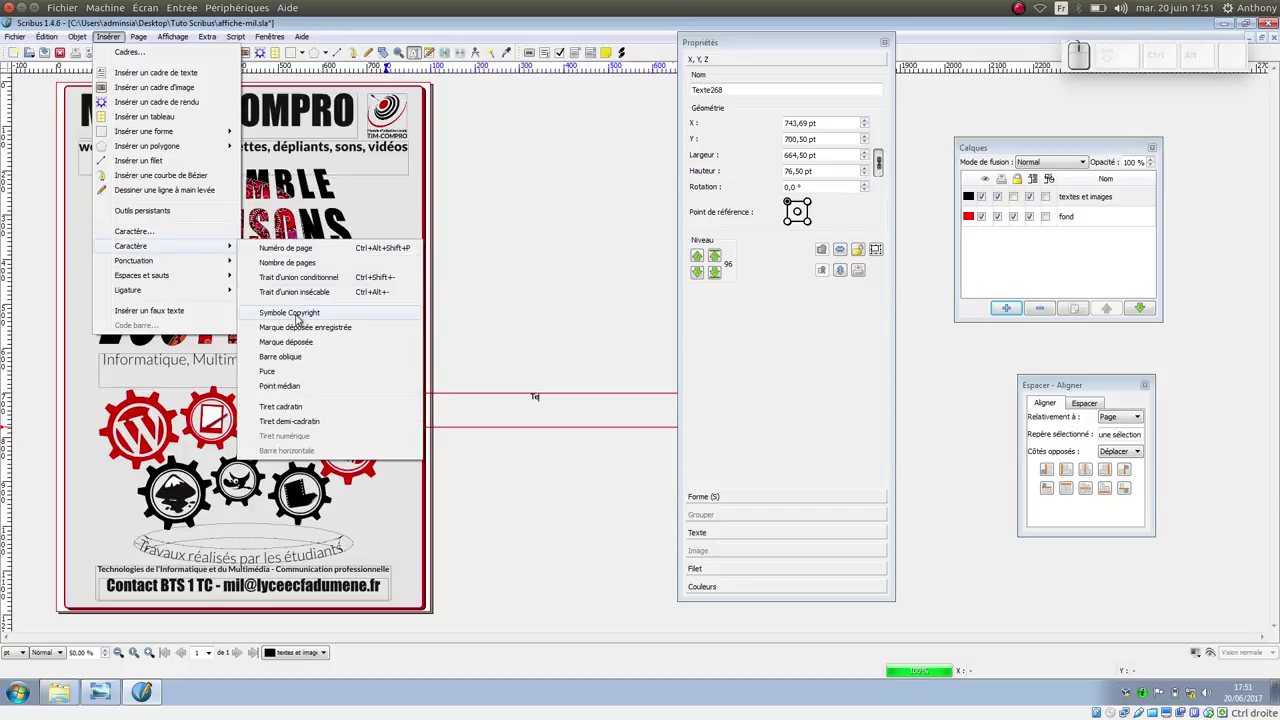
pyautogui.click(302, 321)
pyautogui.press('space')
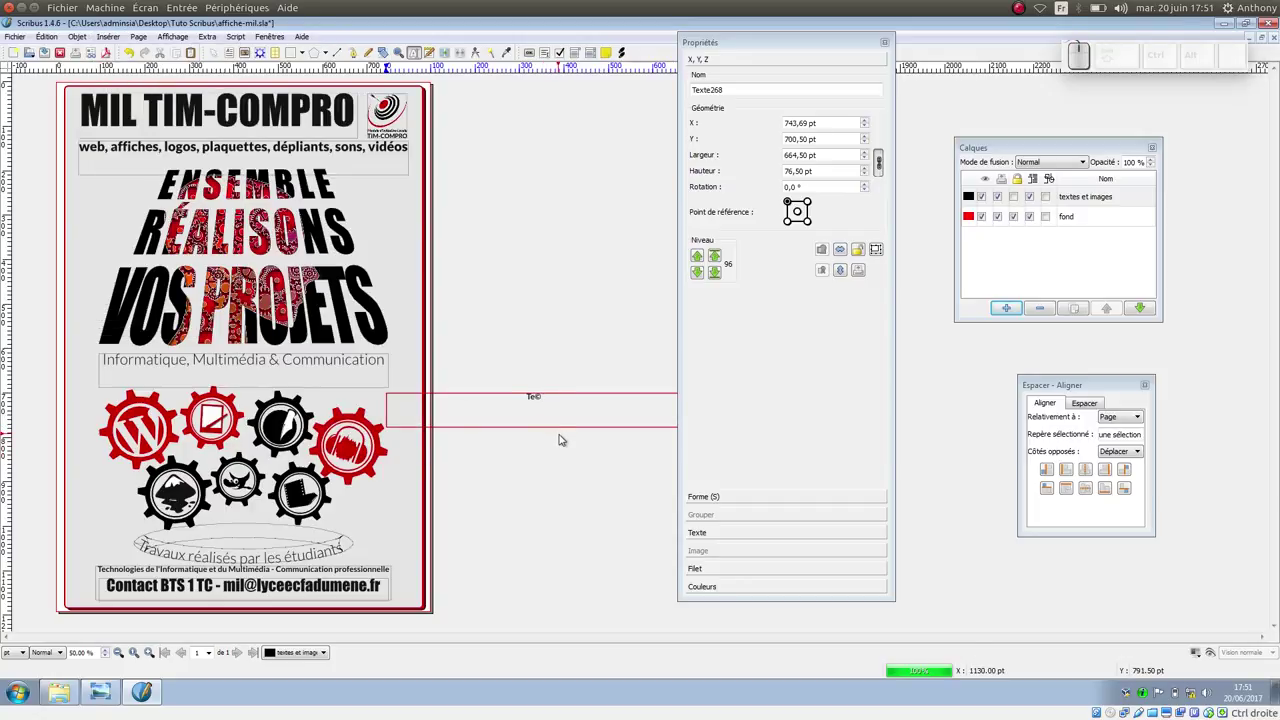
pyautogui.press('space')
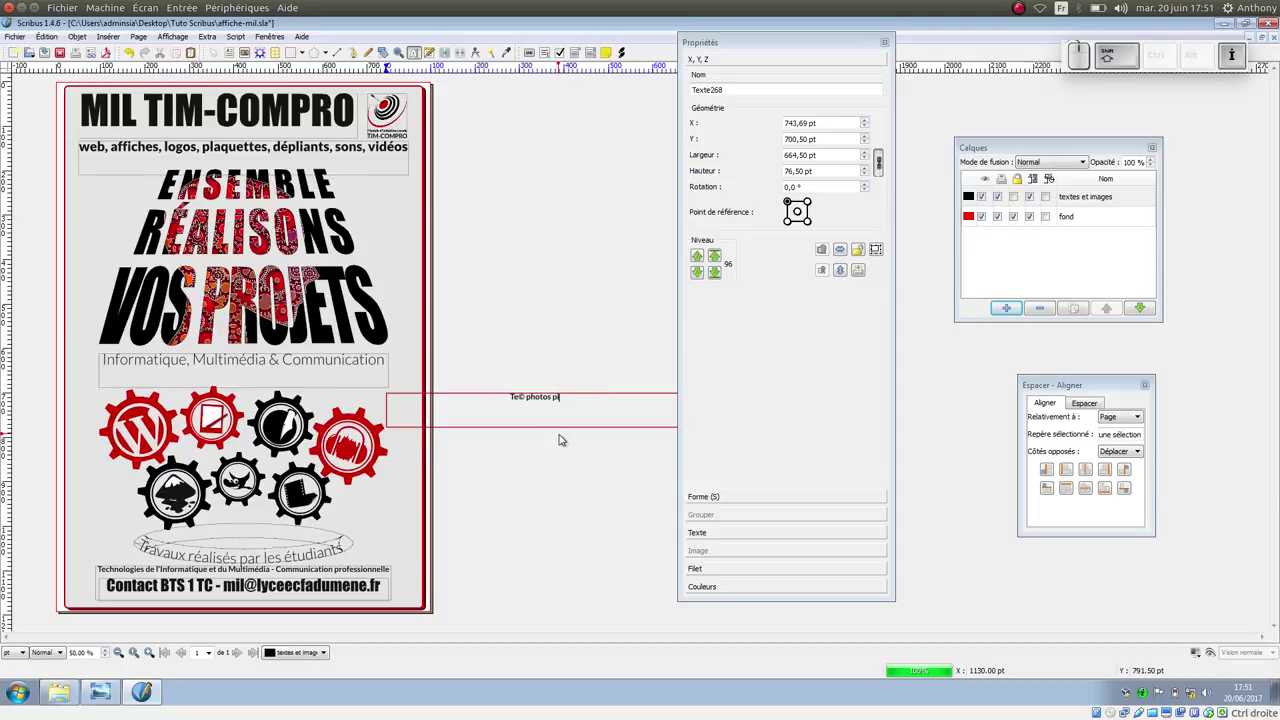
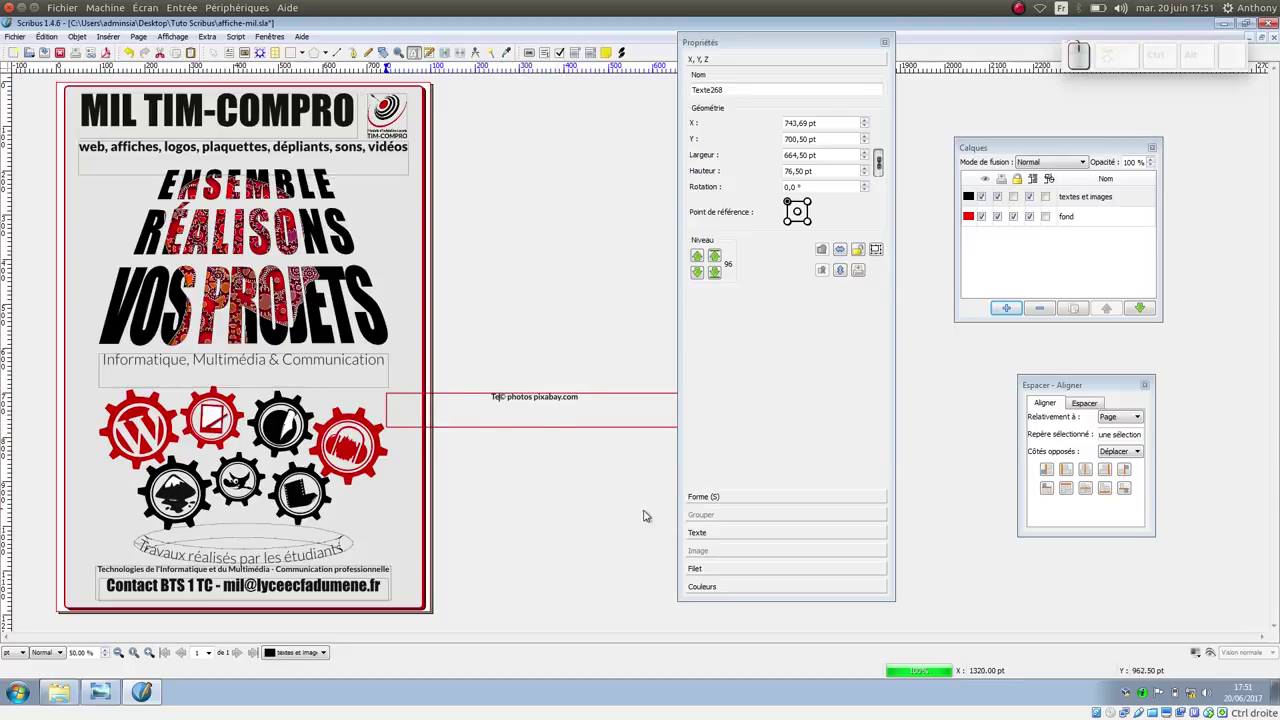
pyautogui.press('BackSpace')
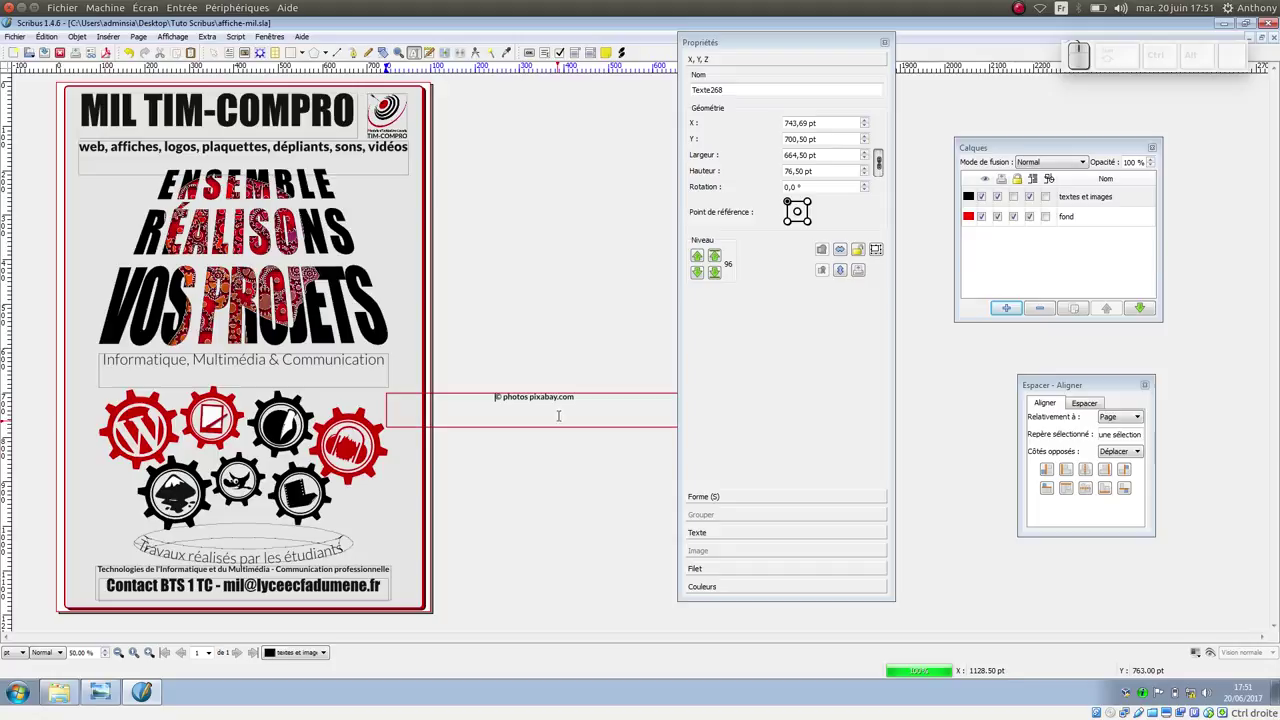
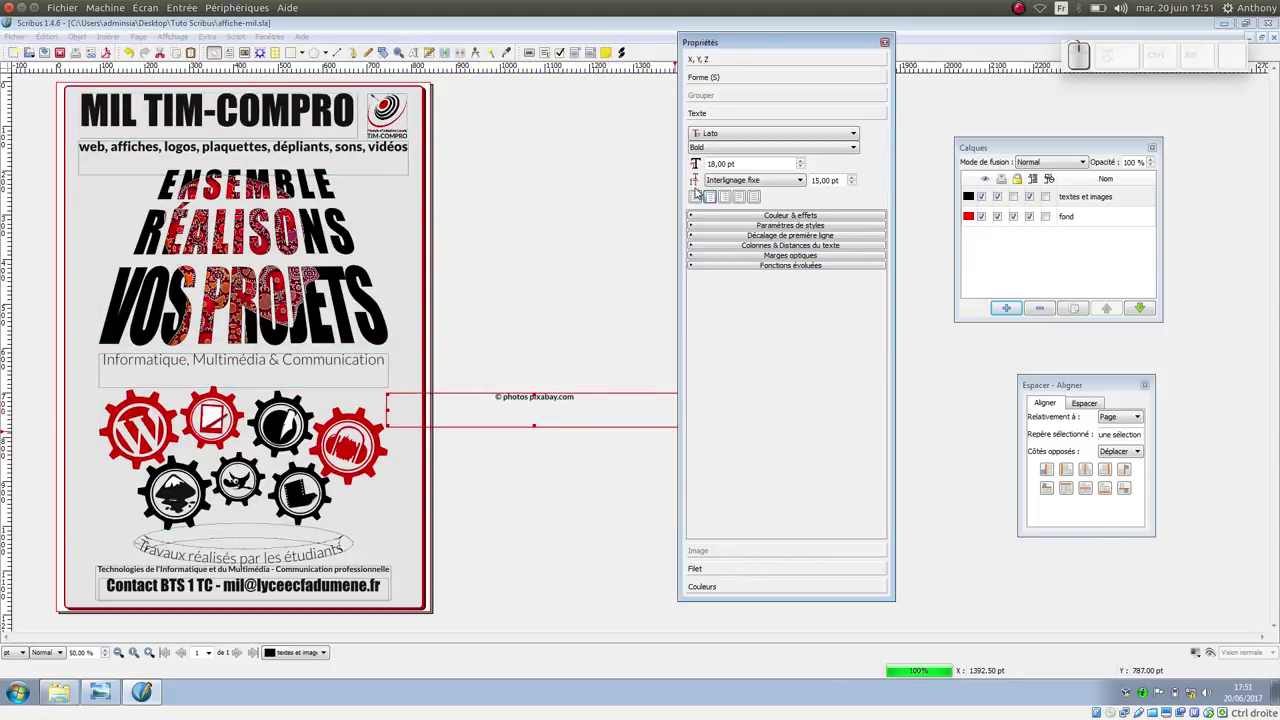
# Step: Left-align the credit text and rotate its frame 90° so it runs vertically
pyautogui.click(700, 193)
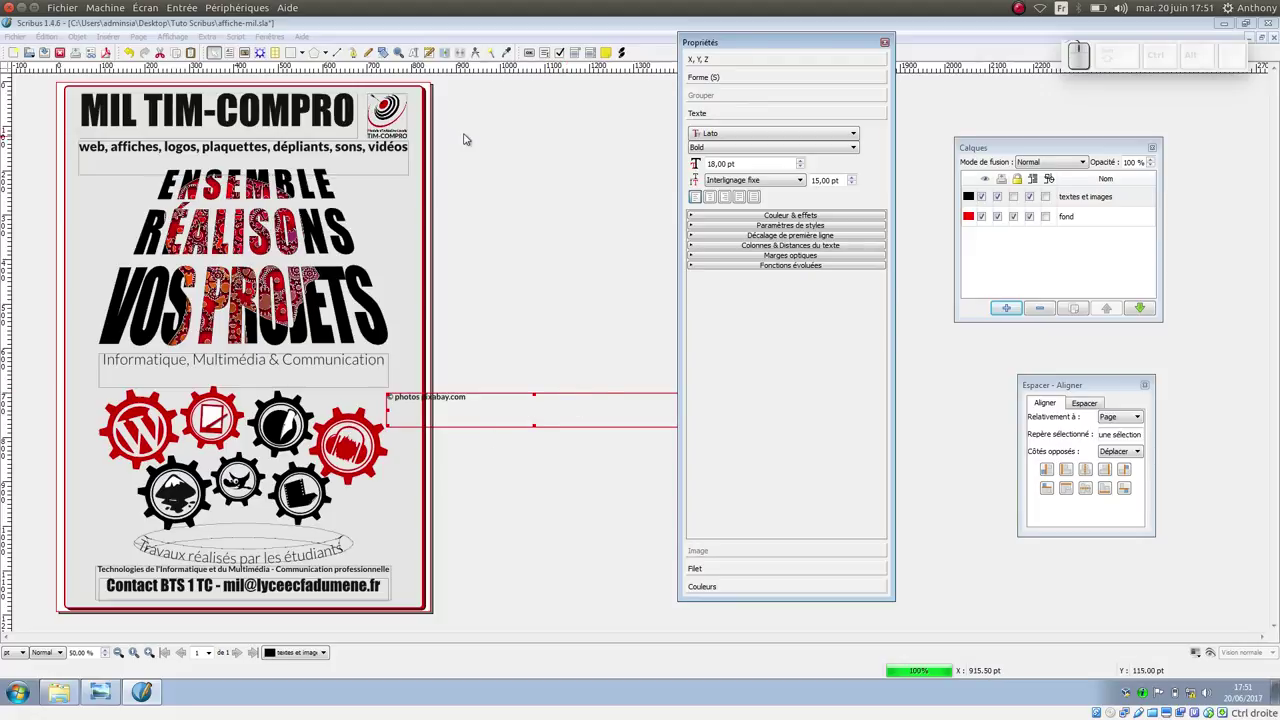
pyautogui.click(756, 84)
pyautogui.click(752, 73)
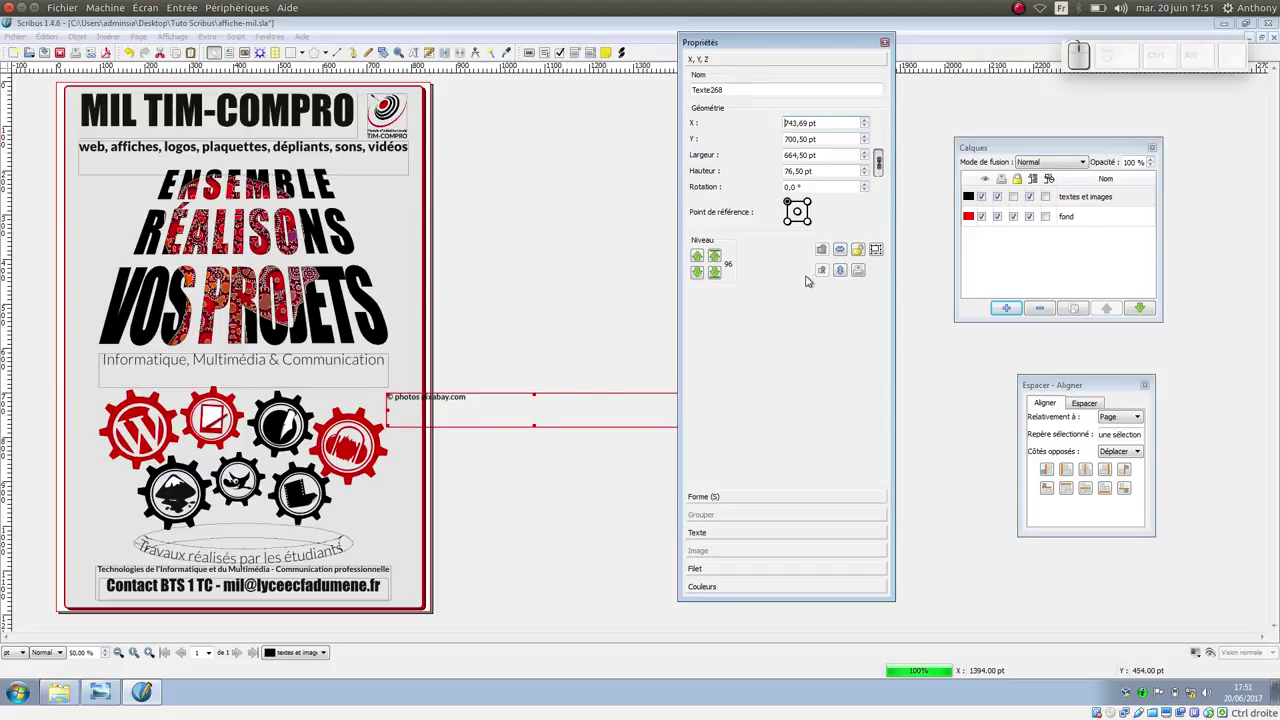
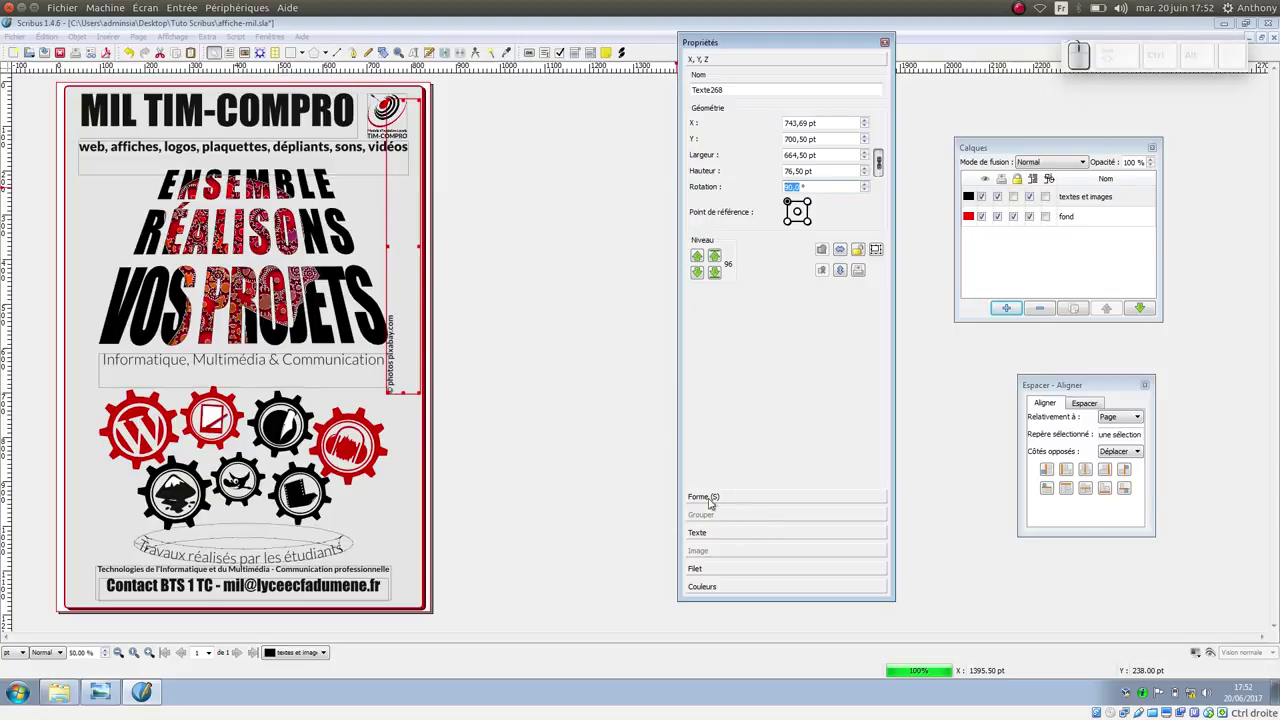
# Step: Increase the credit's font size in the Texte properties
pyautogui.click(733, 543)
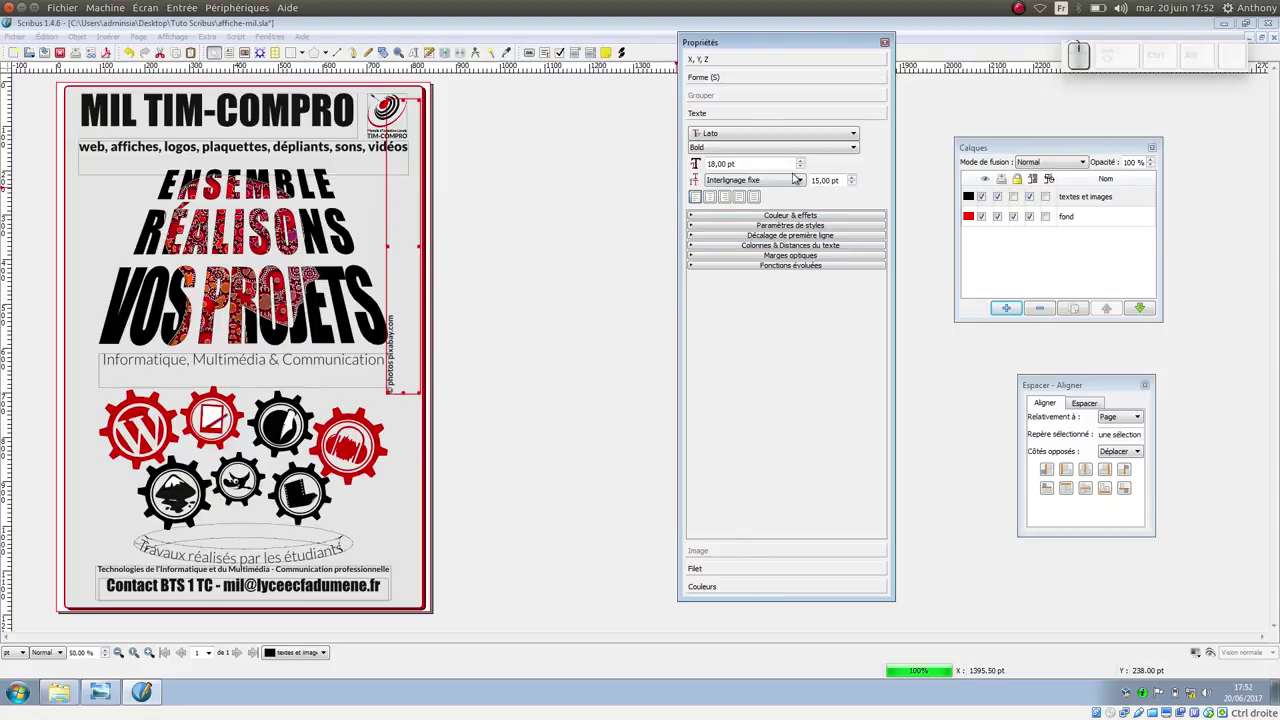
pyautogui.click(806, 169)
pyautogui.click(806, 169)
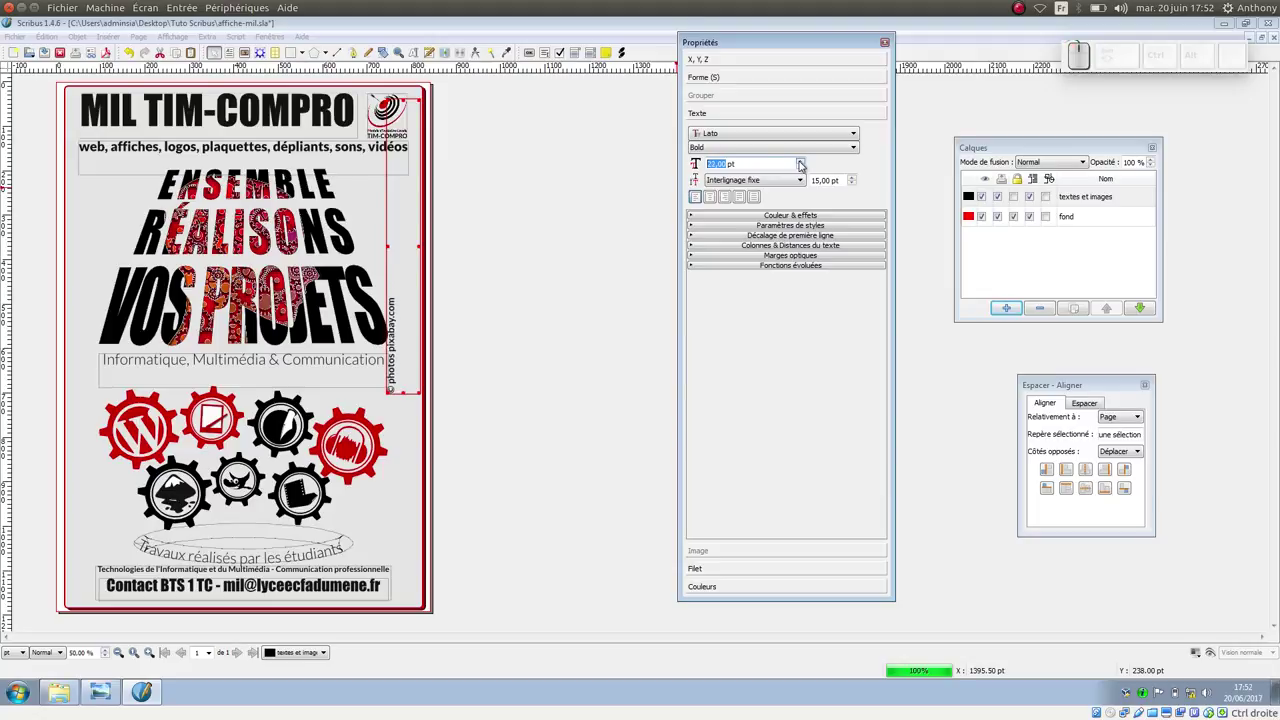
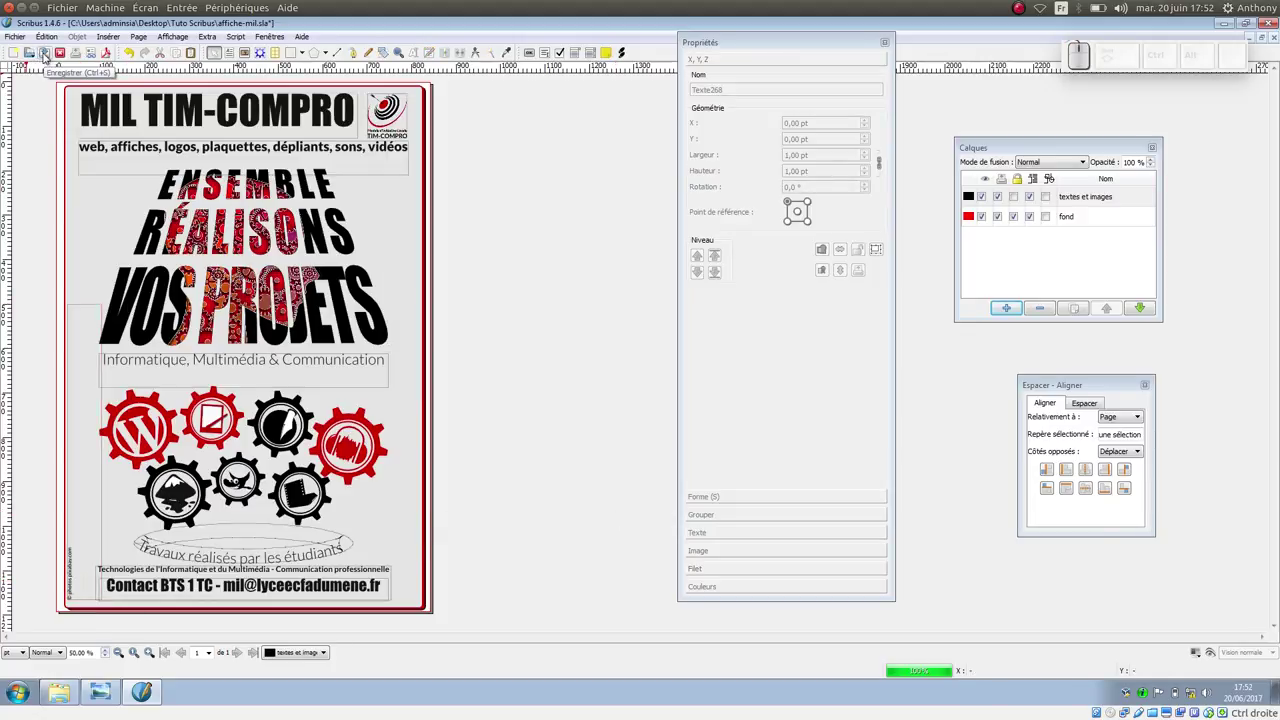
# Step: Save the poster, ignore the preflight transparency warnings, reaching the export settings for affiche-mil.pdf
pyautogui.click(50, 61)
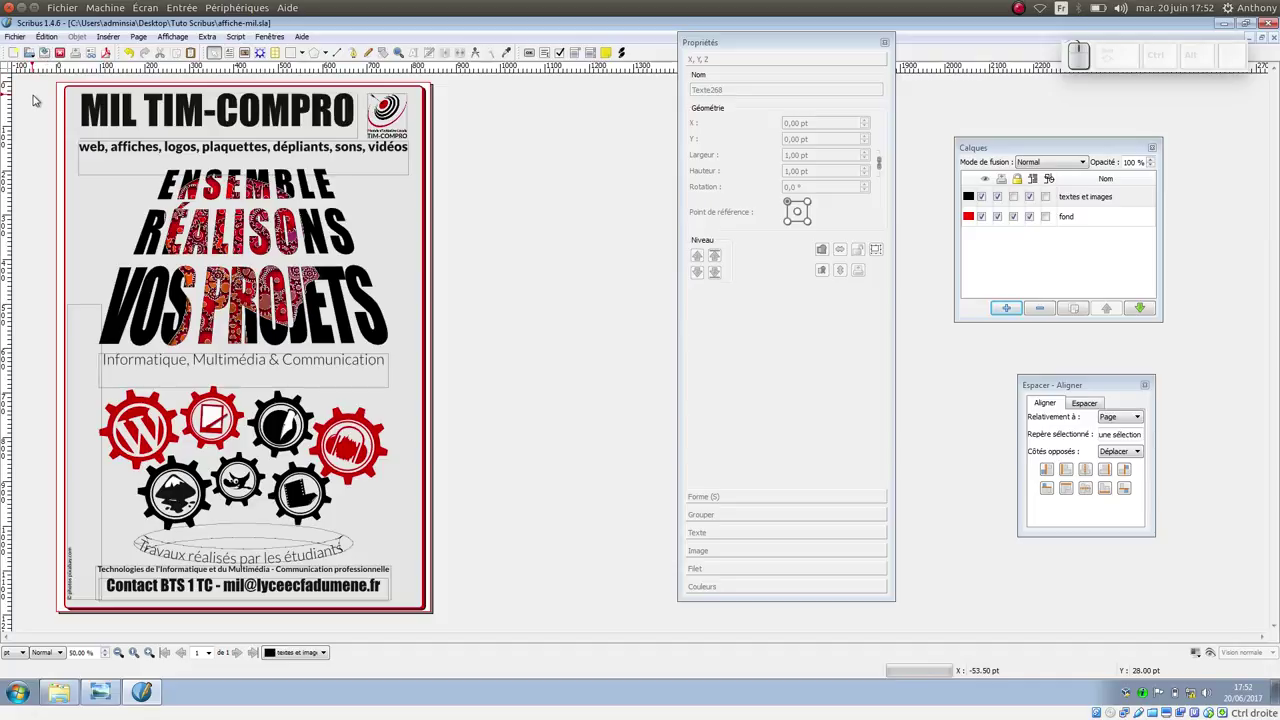
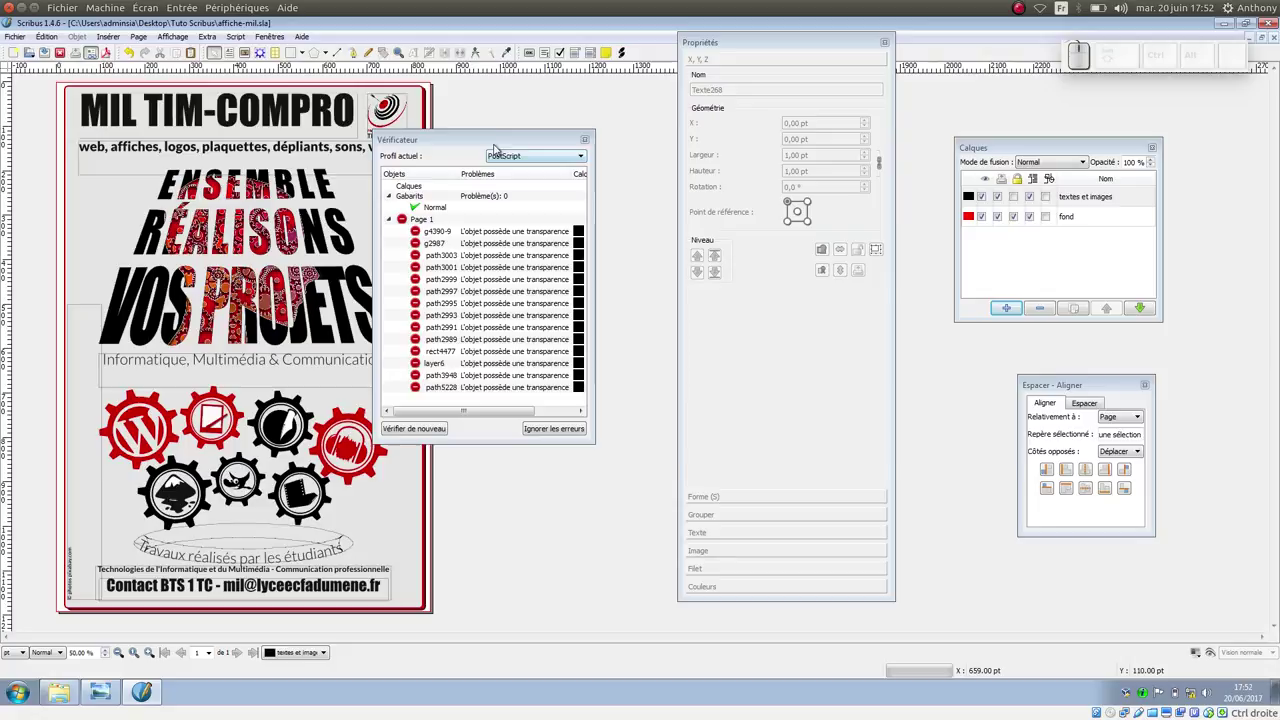
pyautogui.moveTo(500, 146); pyautogui.dragTo(530, 173)
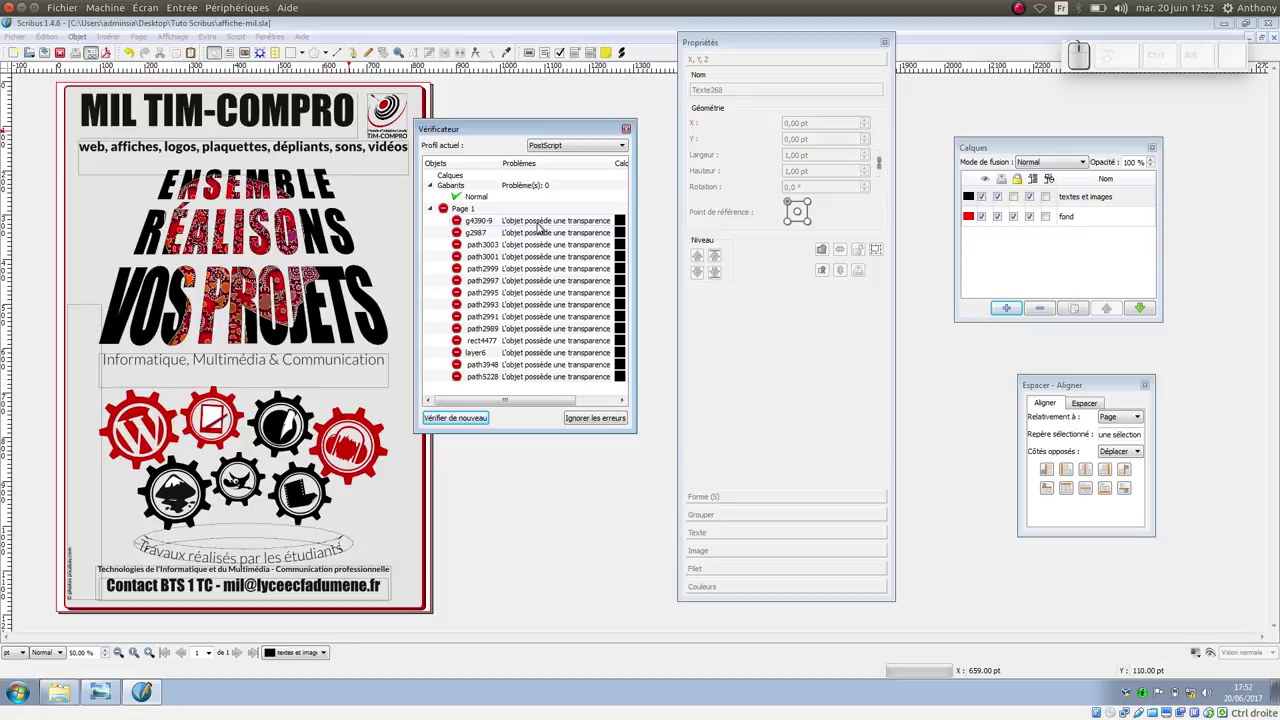
pyautogui.click(598, 425)
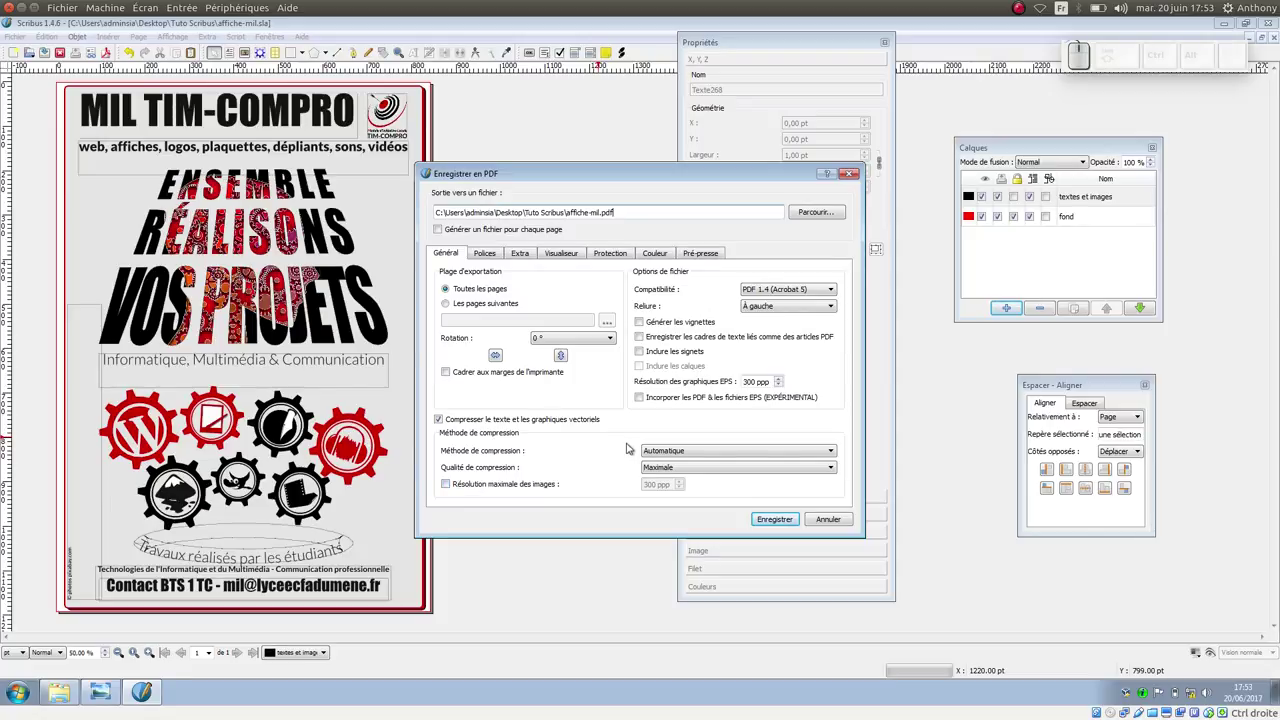
# Step: Convert all fonts (Impact Regular and the Lato family) to outlines for the PDF export
pyautogui.click(495, 259)
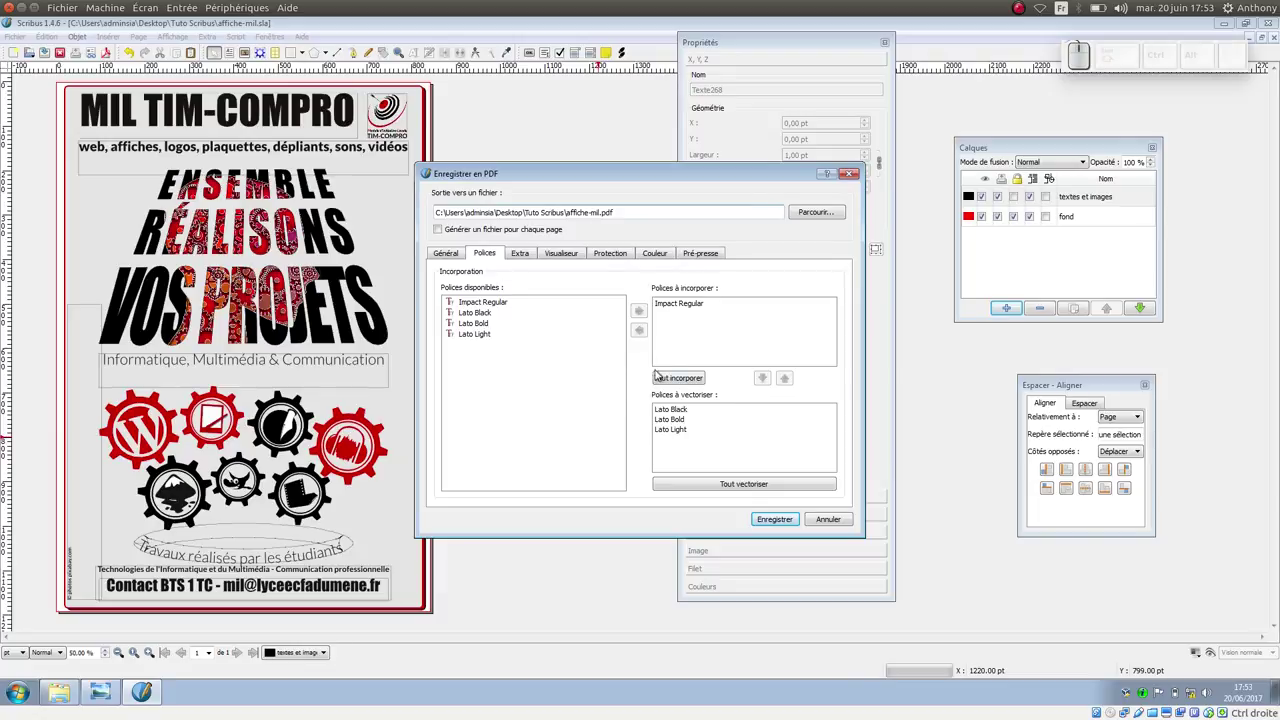
pyautogui.click(676, 383)
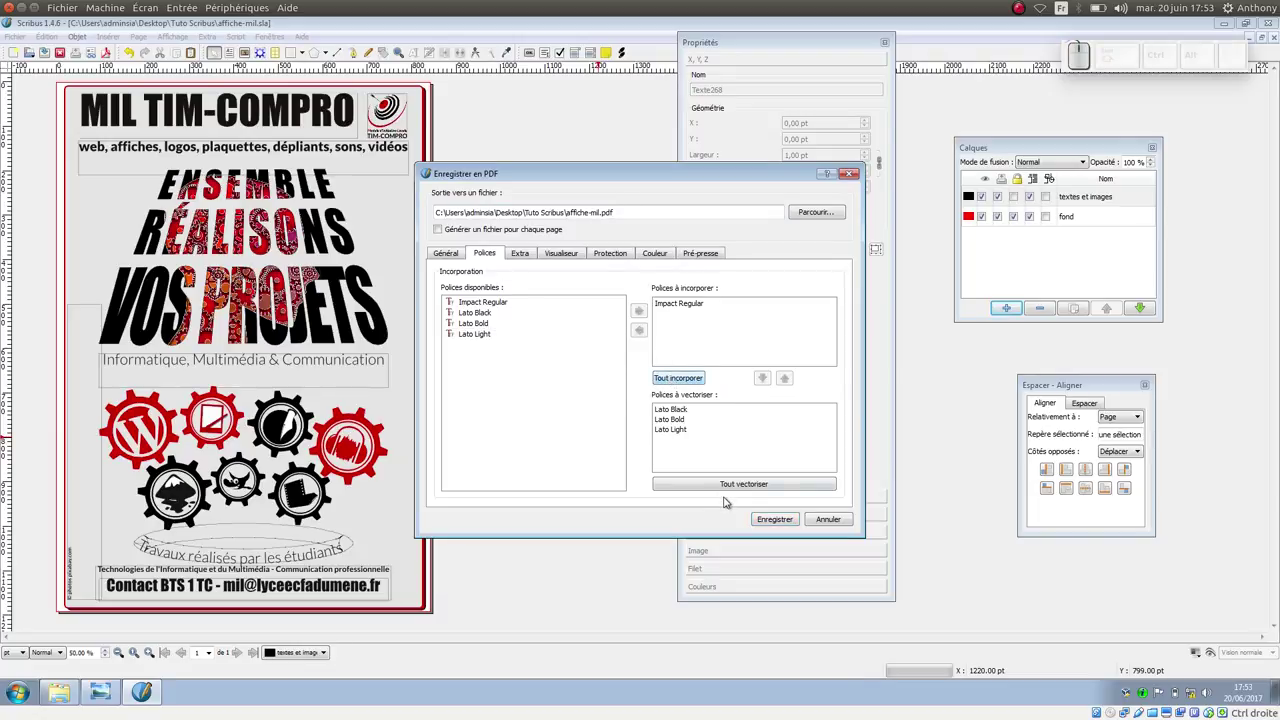
pyautogui.click(722, 490)
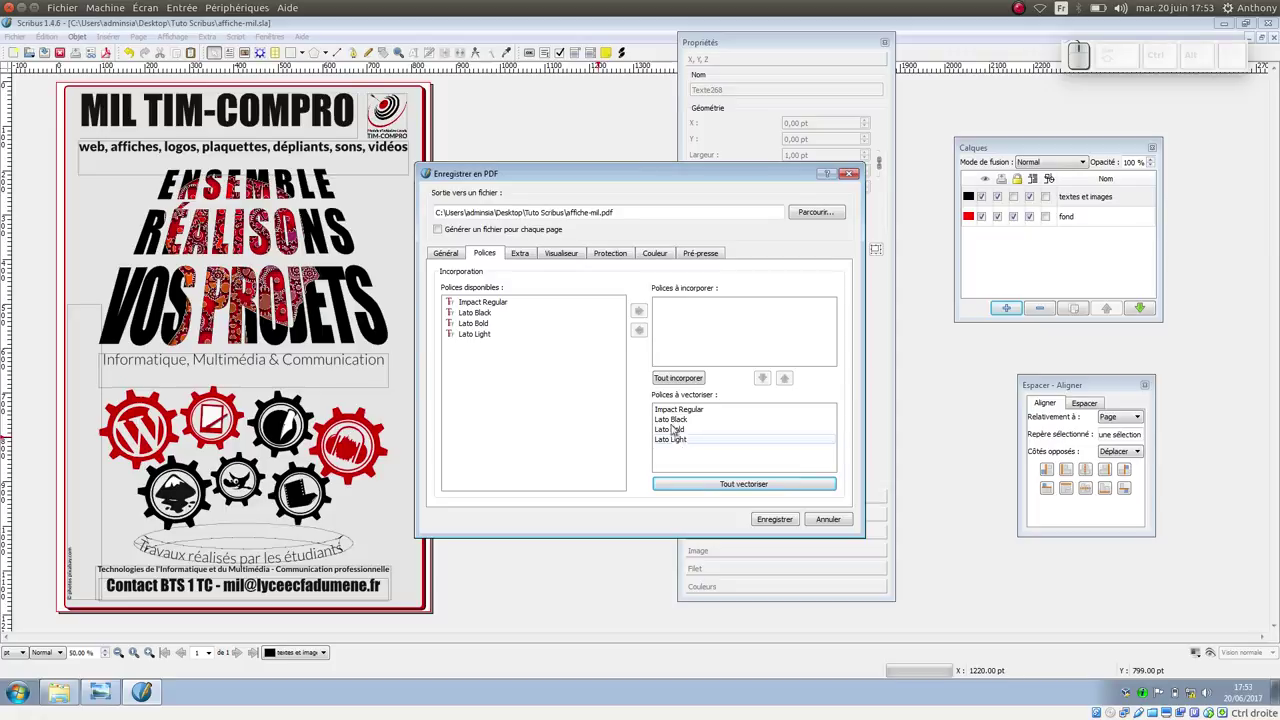
pyautogui.click(527, 263)
pyautogui.click(565, 266)
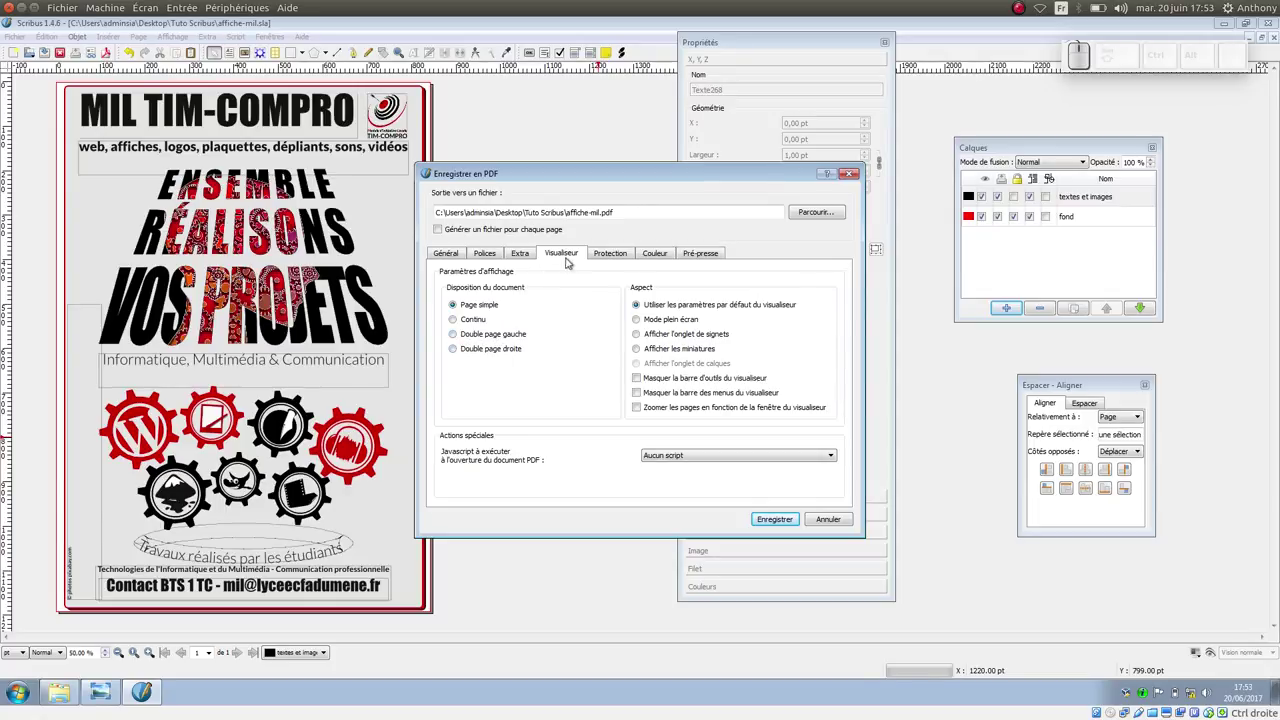
# Step: Set colour output to Screen/Web, export the poster to affiche-mil.pdf, and locate it in the folder
pyautogui.click(657, 258)
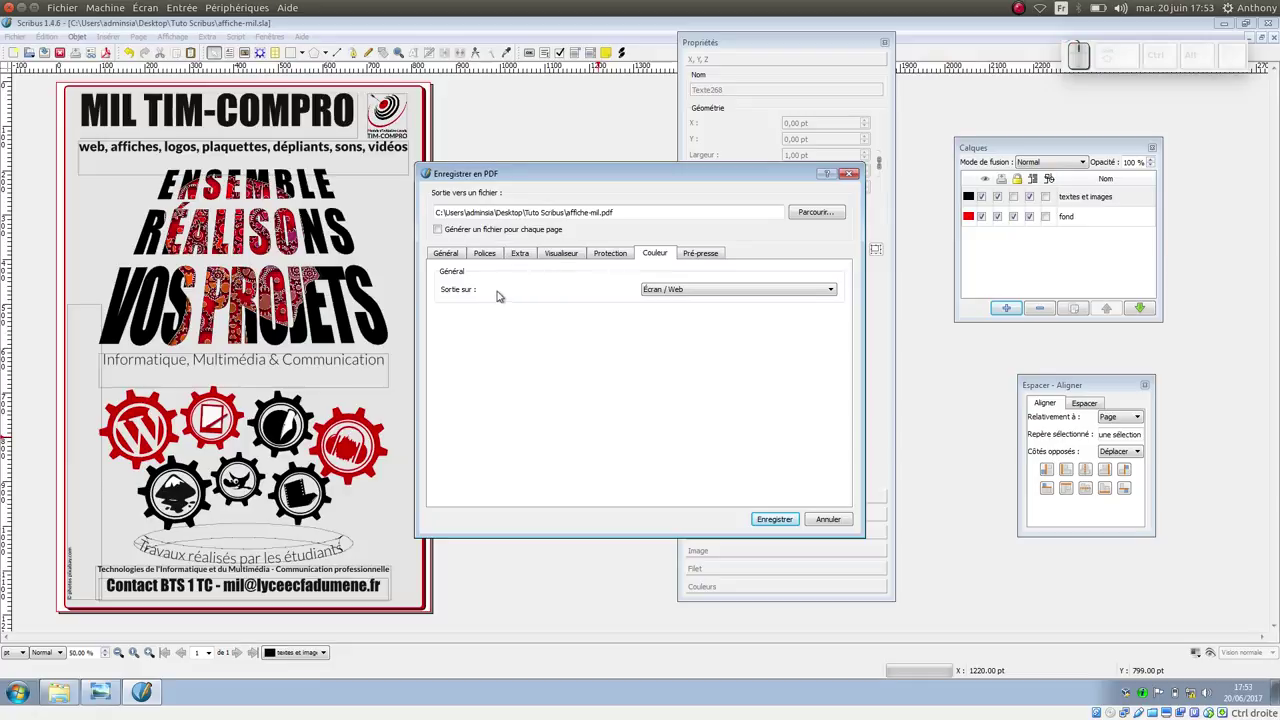
pyautogui.click(663, 294)
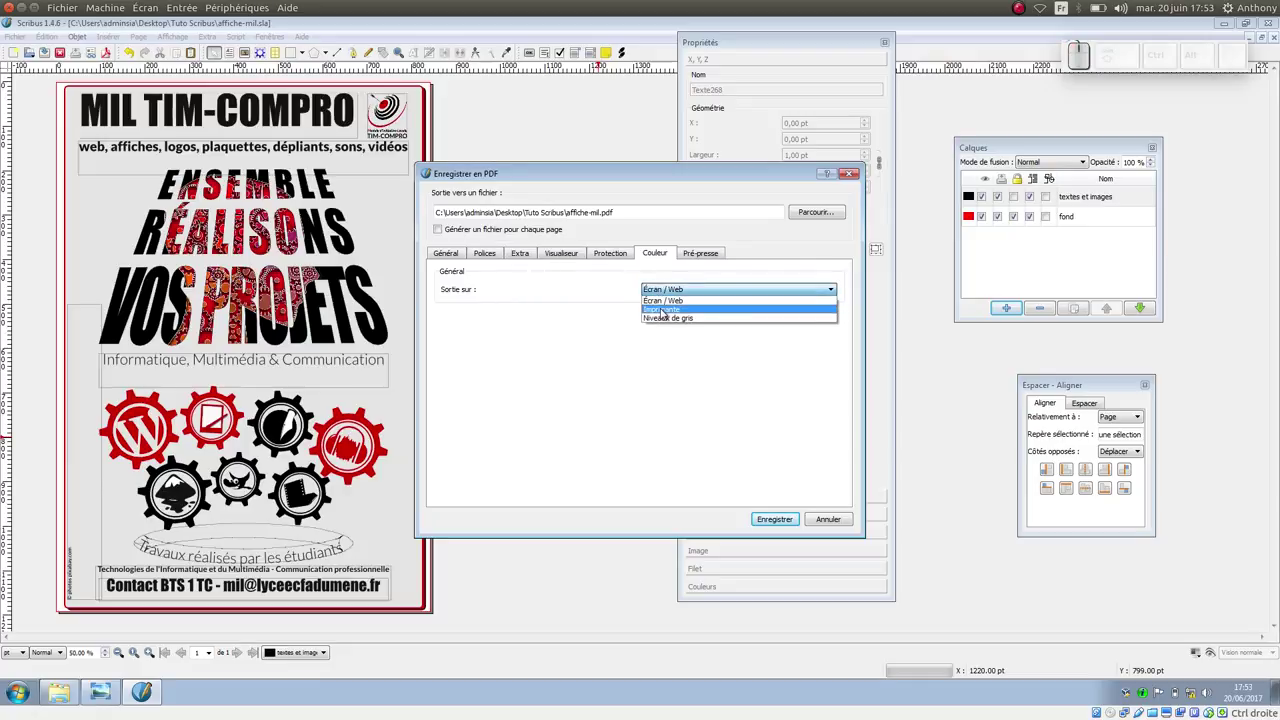
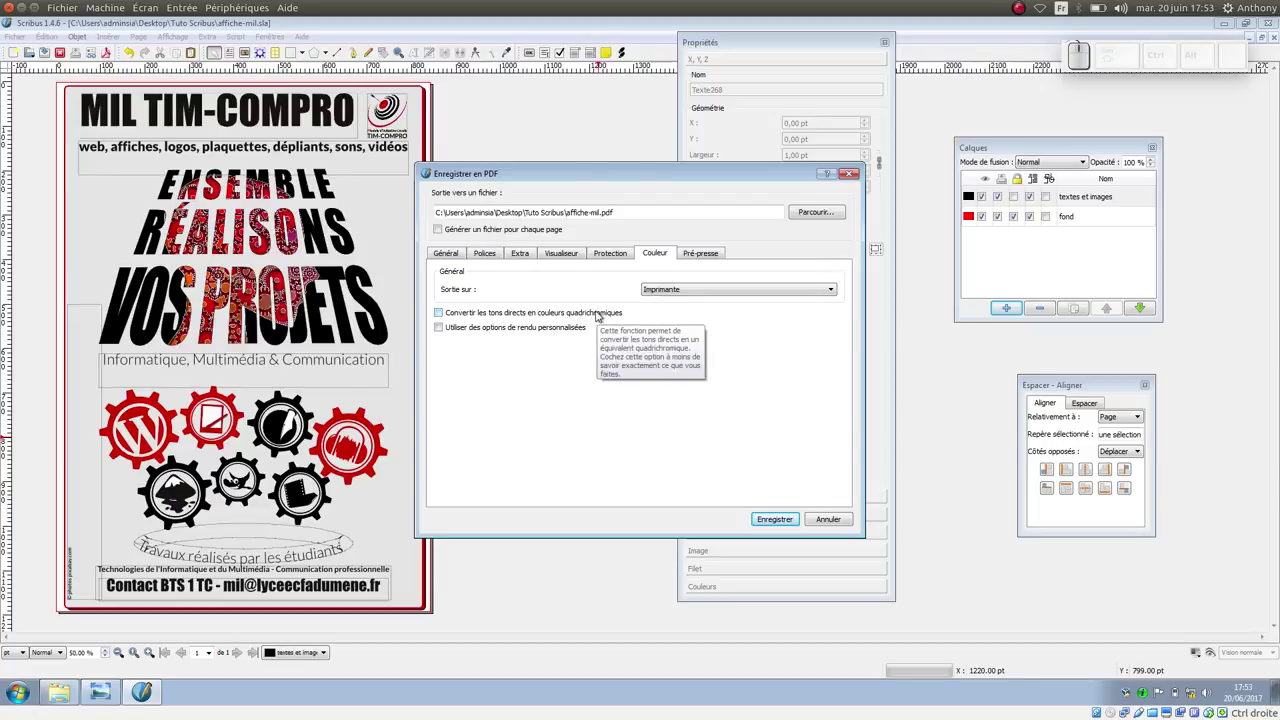
pyautogui.click(659, 298)
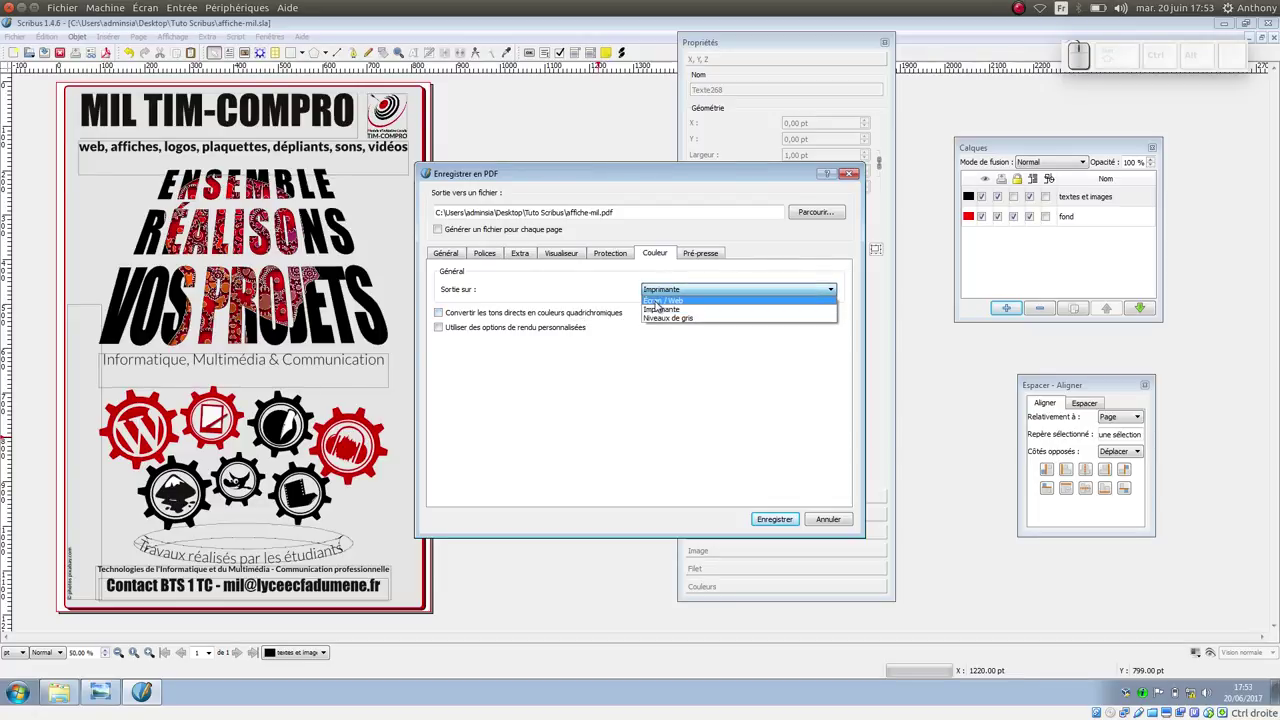
pyautogui.click(662, 309)
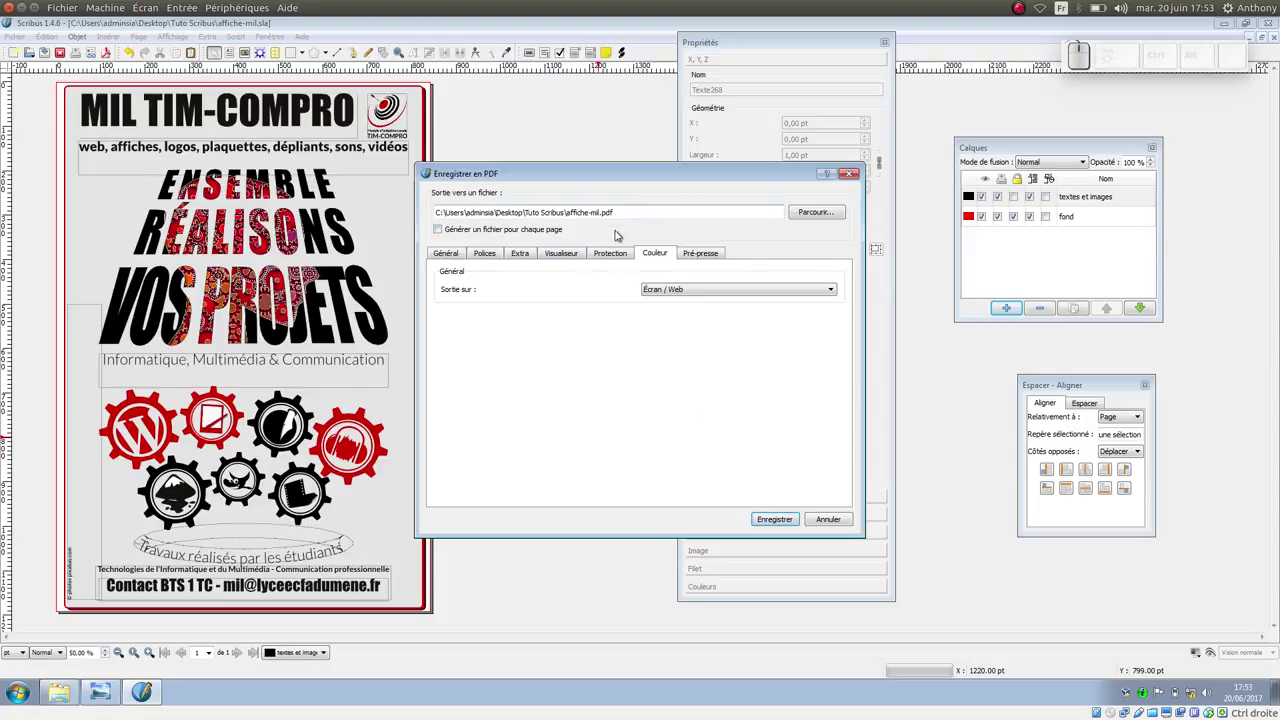
pyautogui.click(795, 525)
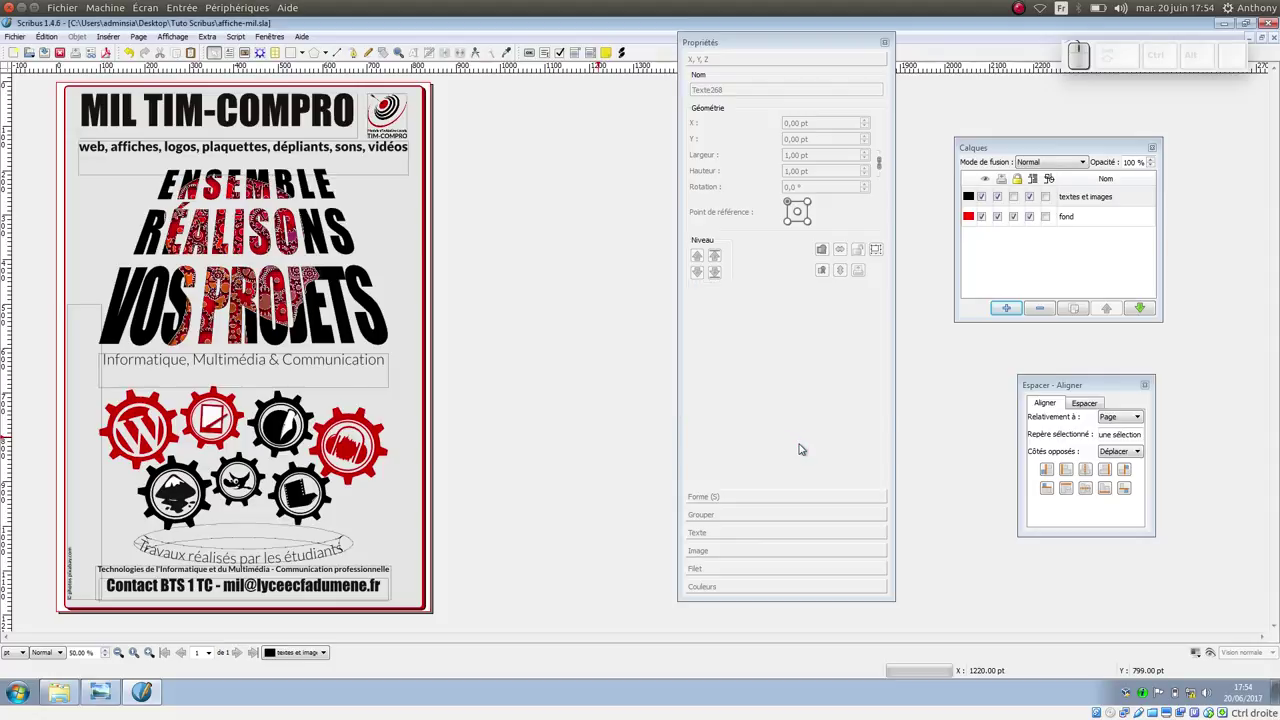
pyautogui.click(78, 696)
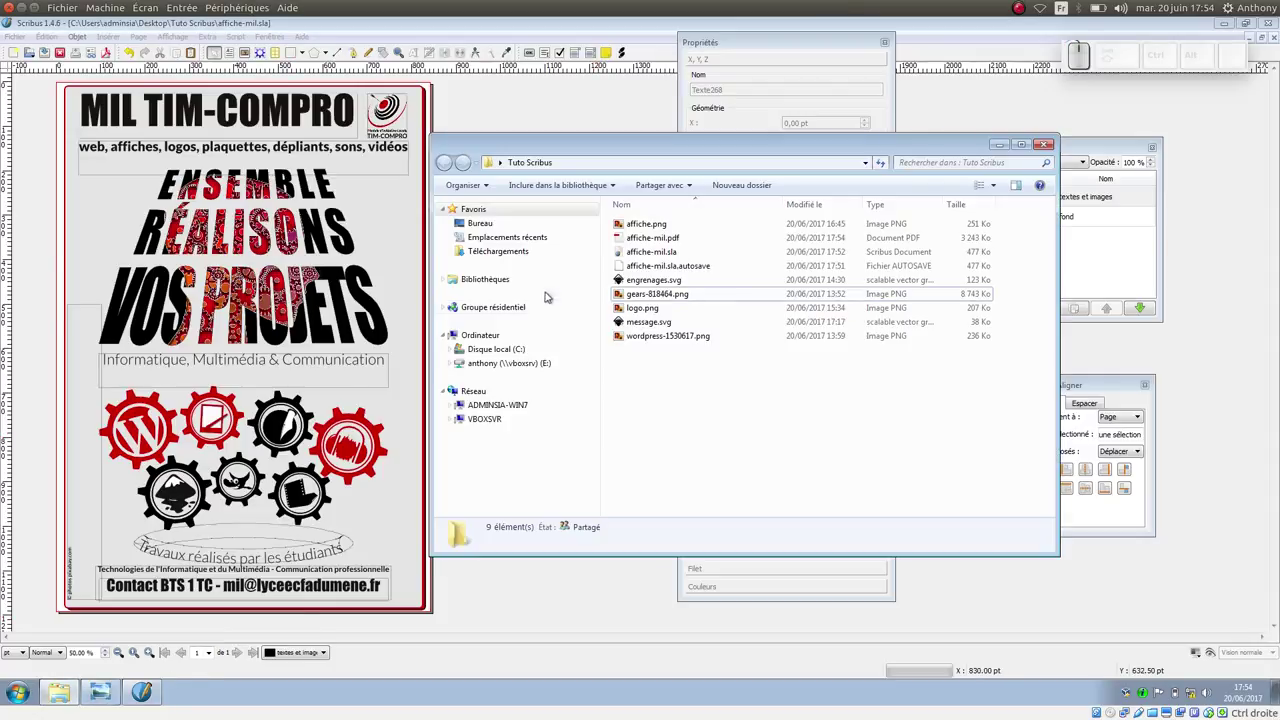